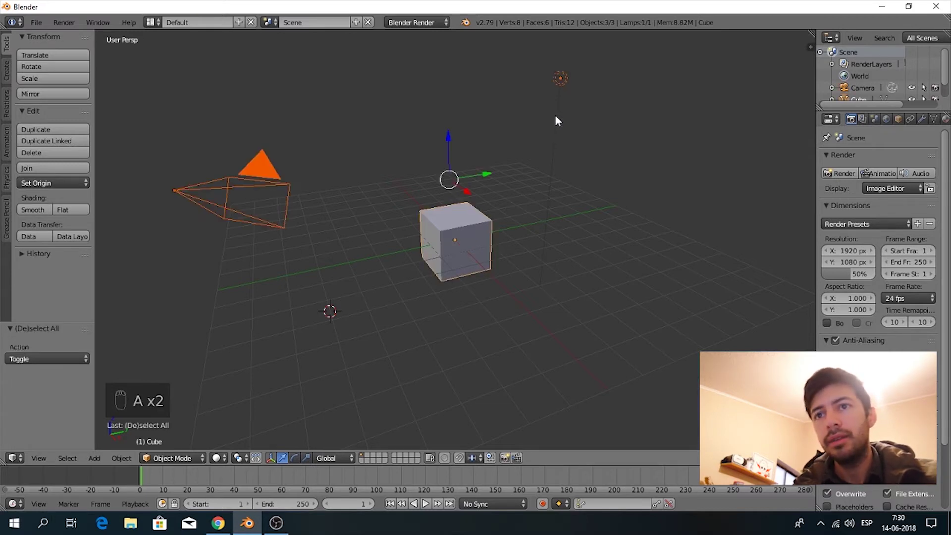
Step: Delete all default objects and switch to a top orthographic view
key("x")
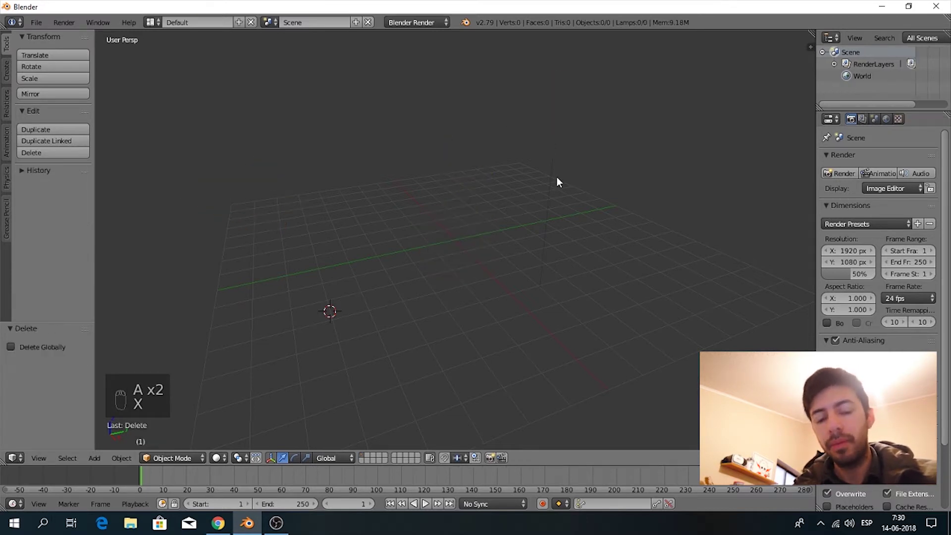
key("KP_5")
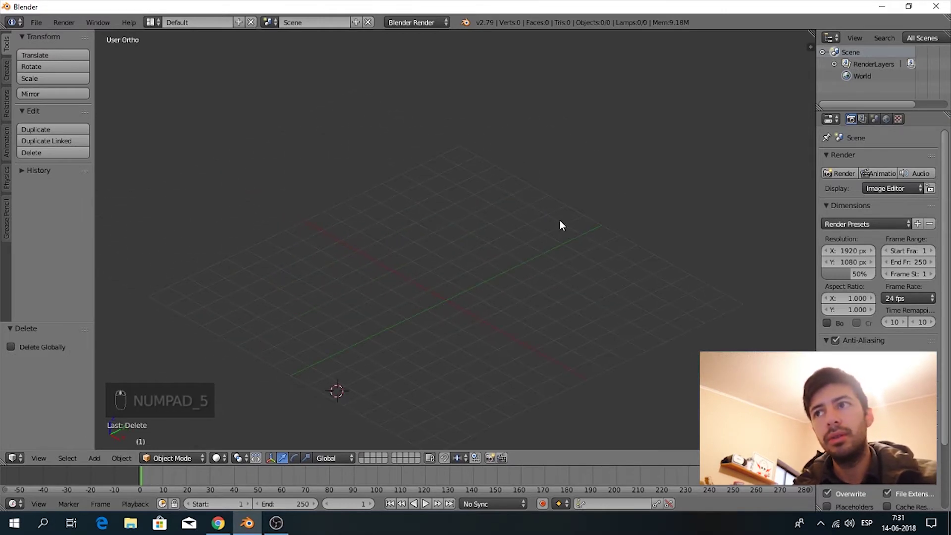
key("KP_7")
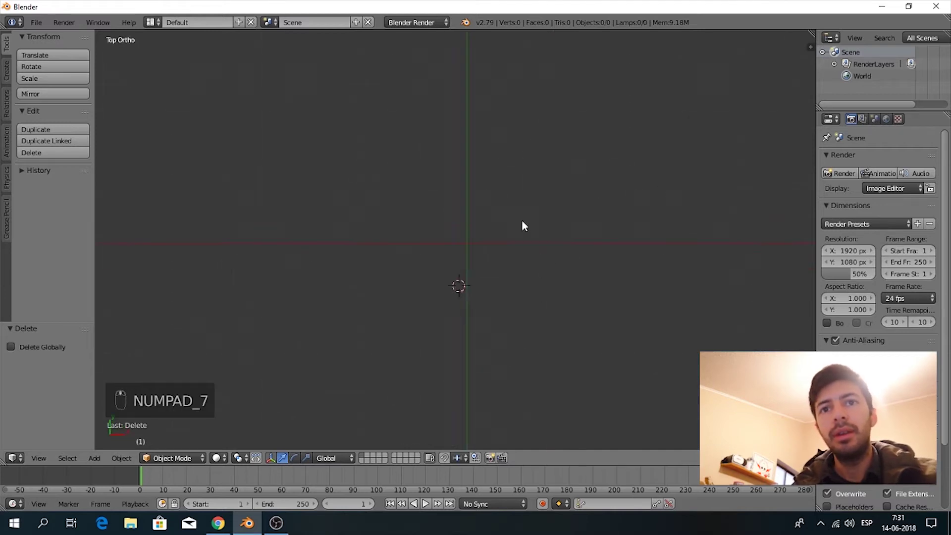
Step: Load Han's Dice-vector.jpg as the viewport background reference image
key("n")
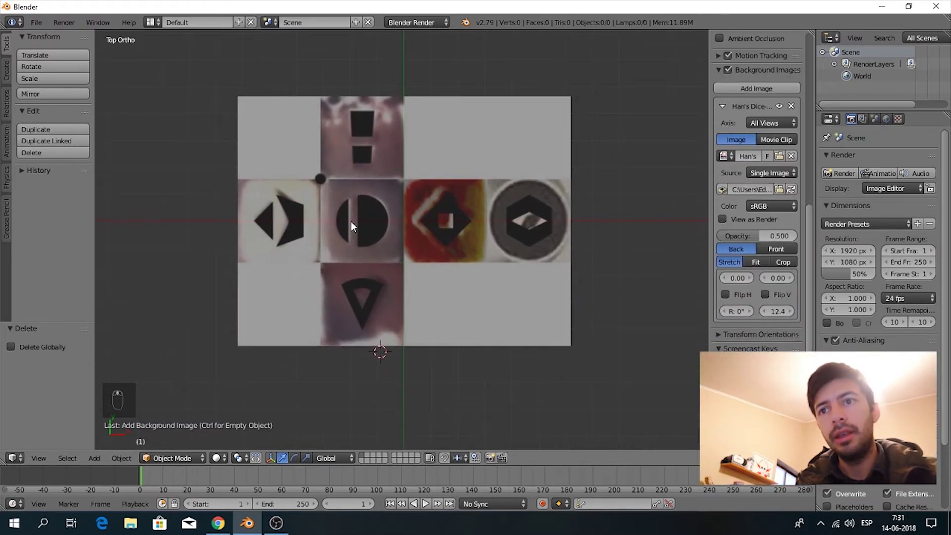
Step: Add a cube, scale it to a dice face and move it onto the central face
key("shift+a")
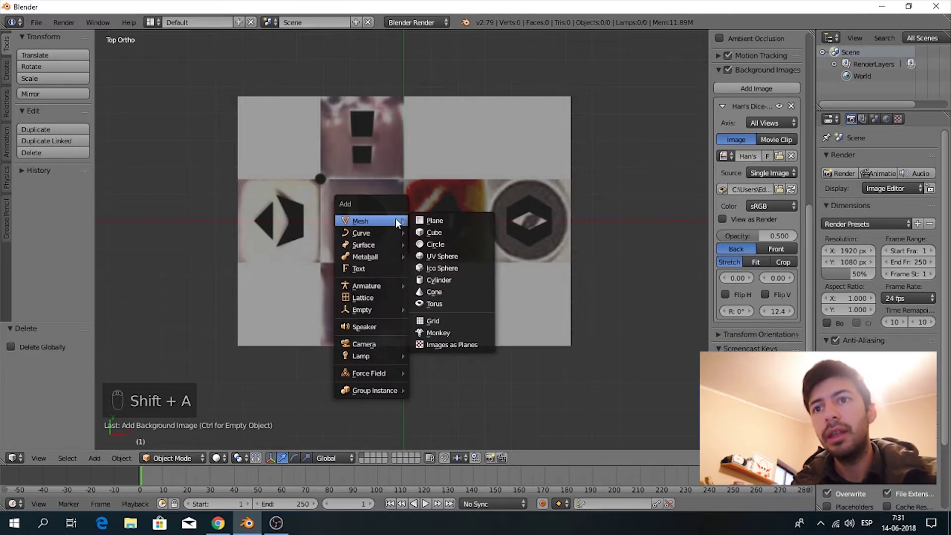
key("g")
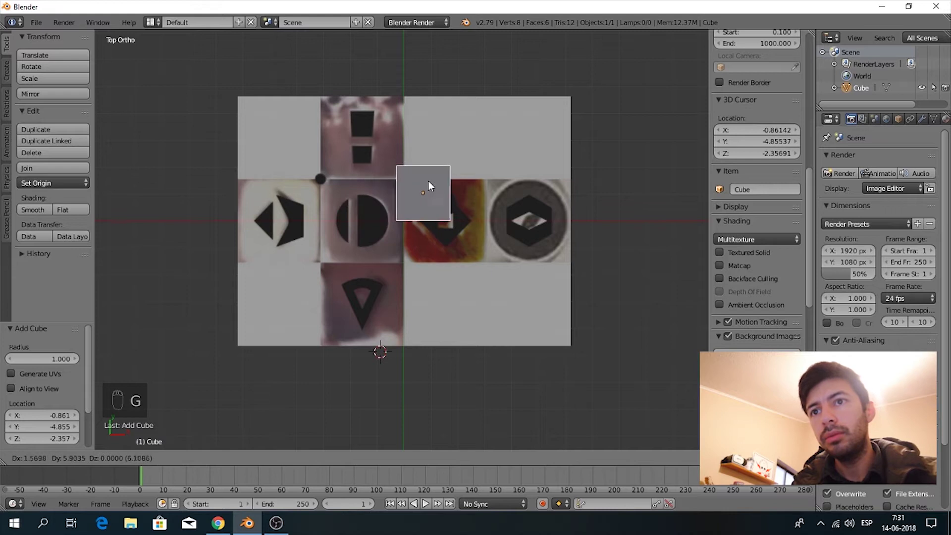
key("s")
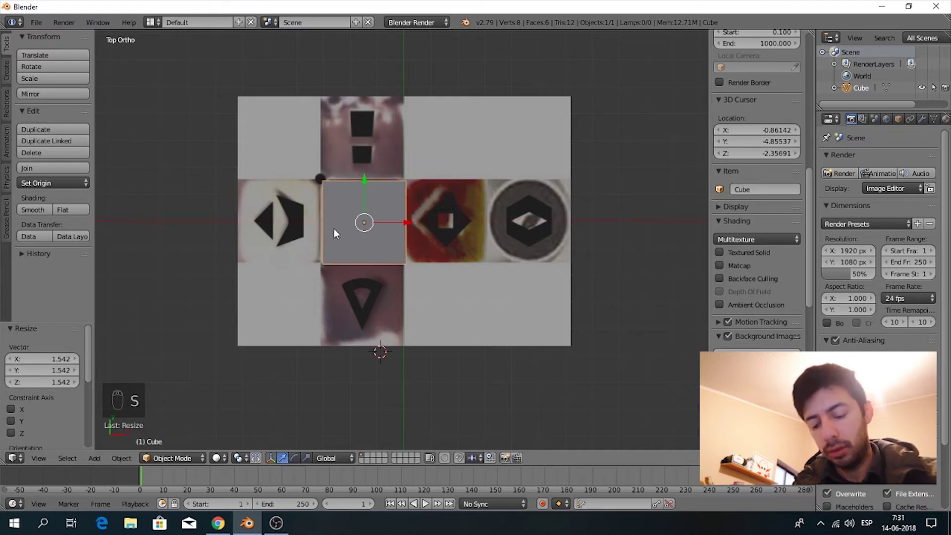
key("g")
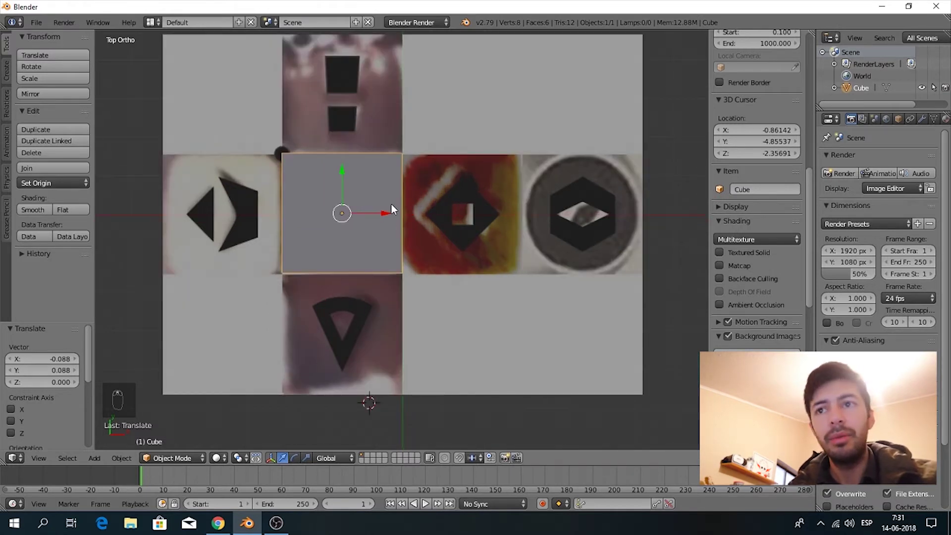
Step: Recentre the top view and nudge the cube along X to align with the net
left_click_drag(437, 249, 396, 295)
left_click_drag(396, 294, 425, 196)
key("KP_7")
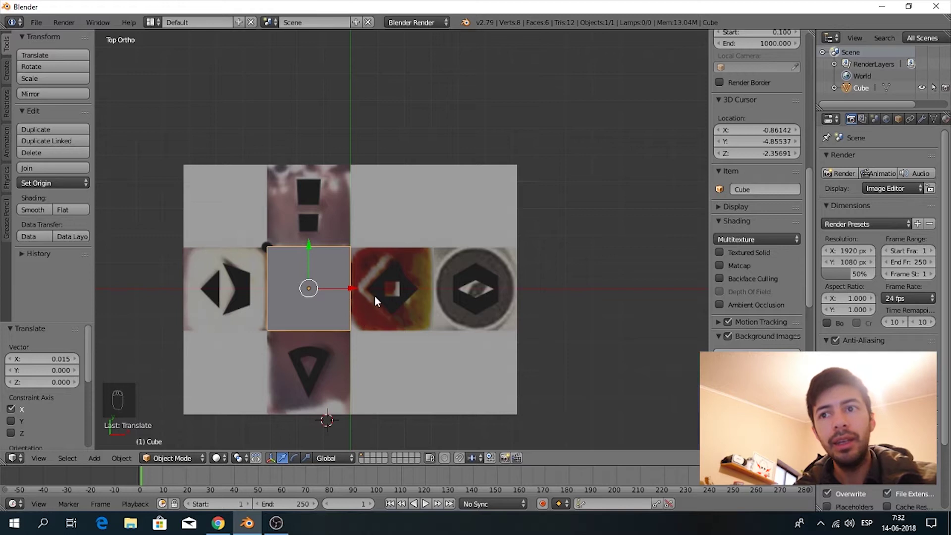
key("KP_7")
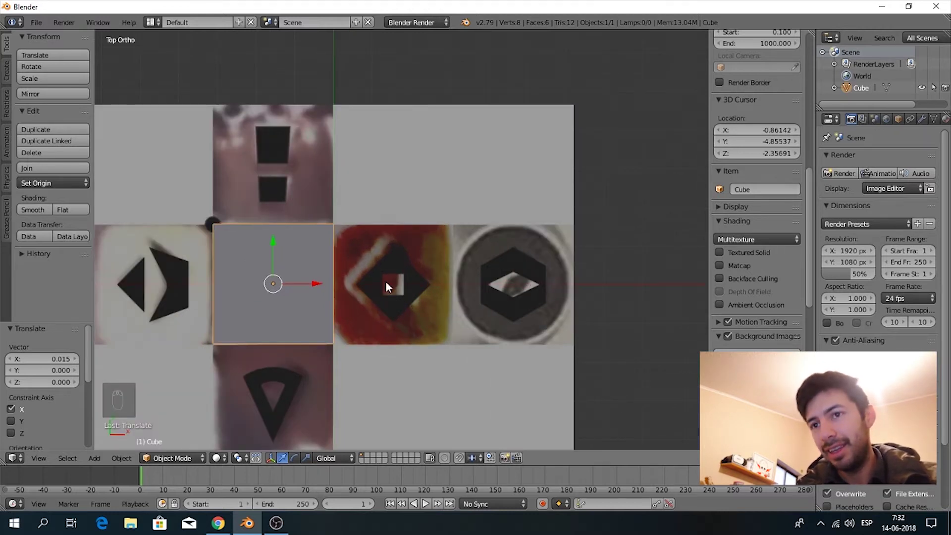
Step: Add a second cube on the red face, rotate it 45° into a diamond and scale to about 0.69
key("shift+a")
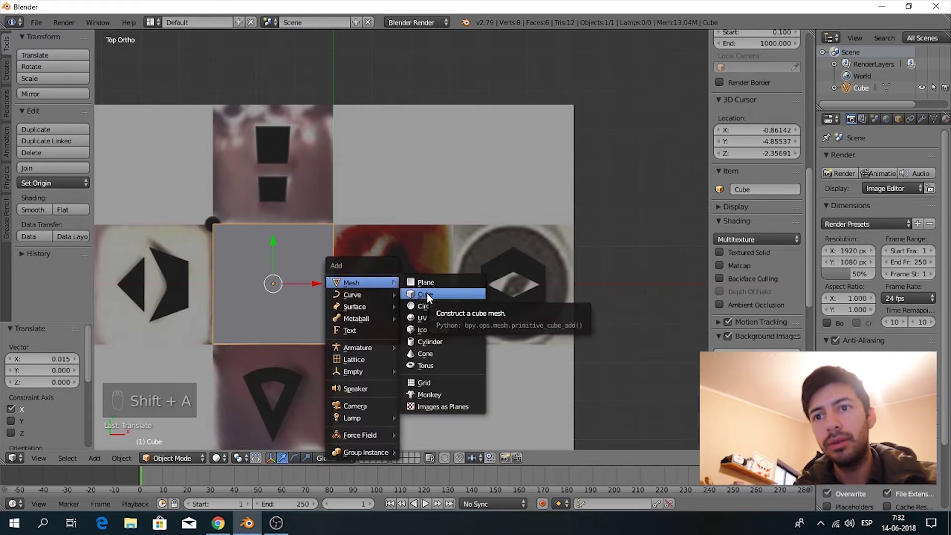
key("g")
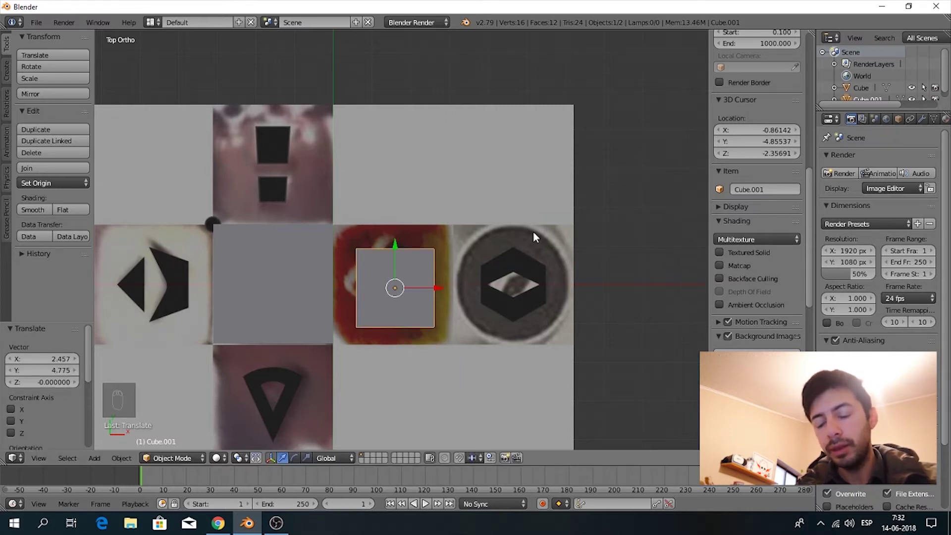
key("r")
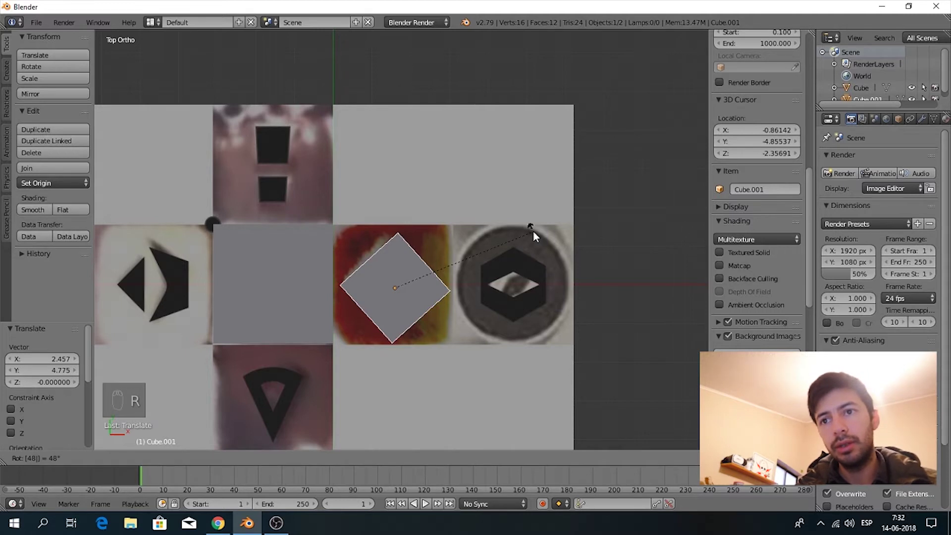
key("s")
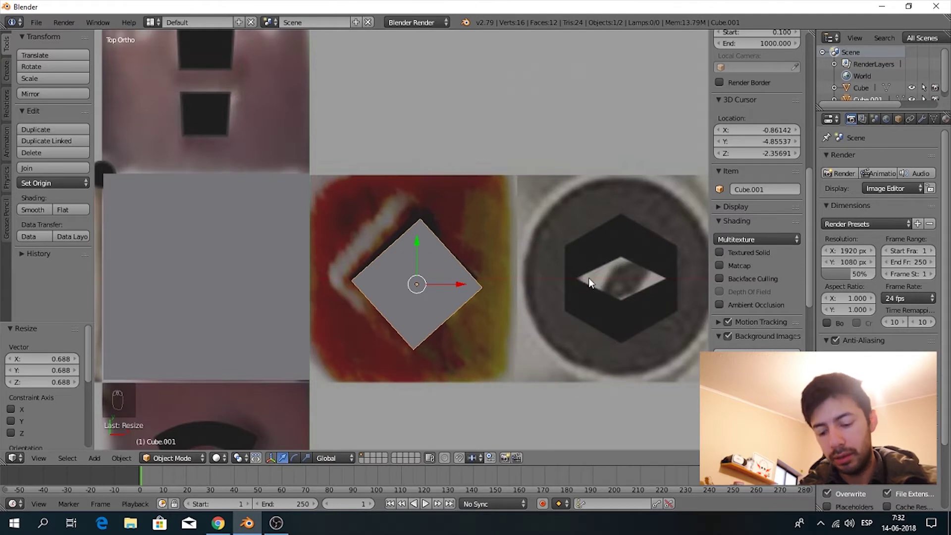
Step: Fine-tune the diamond's rotation and centre it over the symbol
key("r")
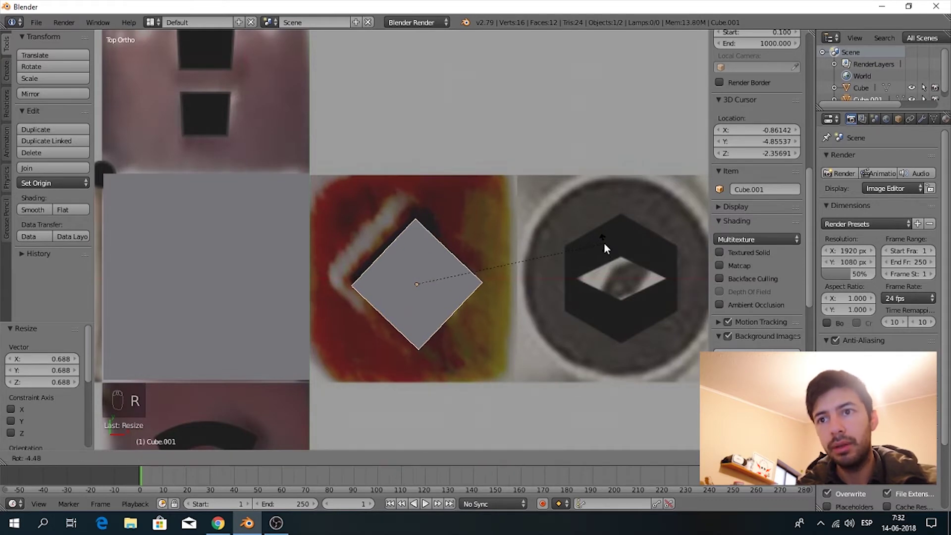
key("g")
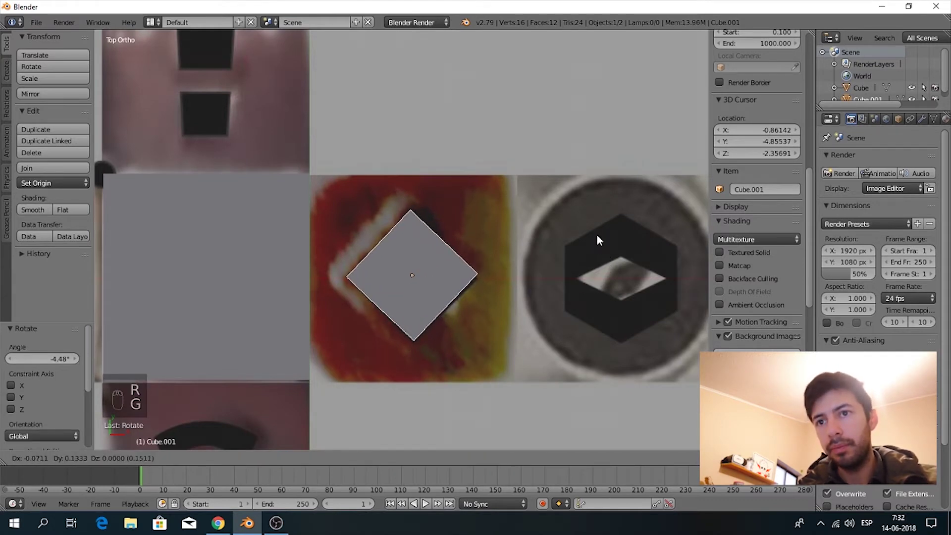
key("z")
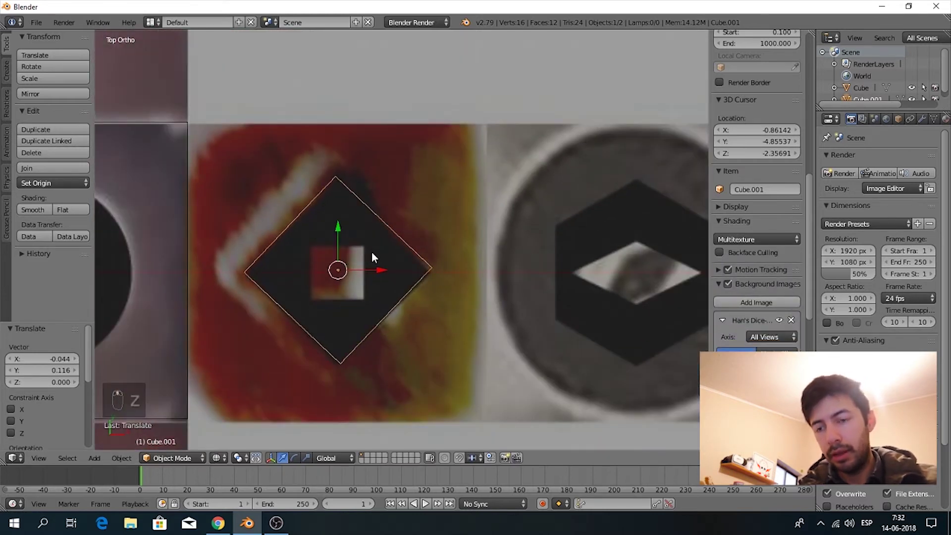
Step: In Edit Mode wireframe, try insetting and scaling the top face, then undo it
key("Tab")
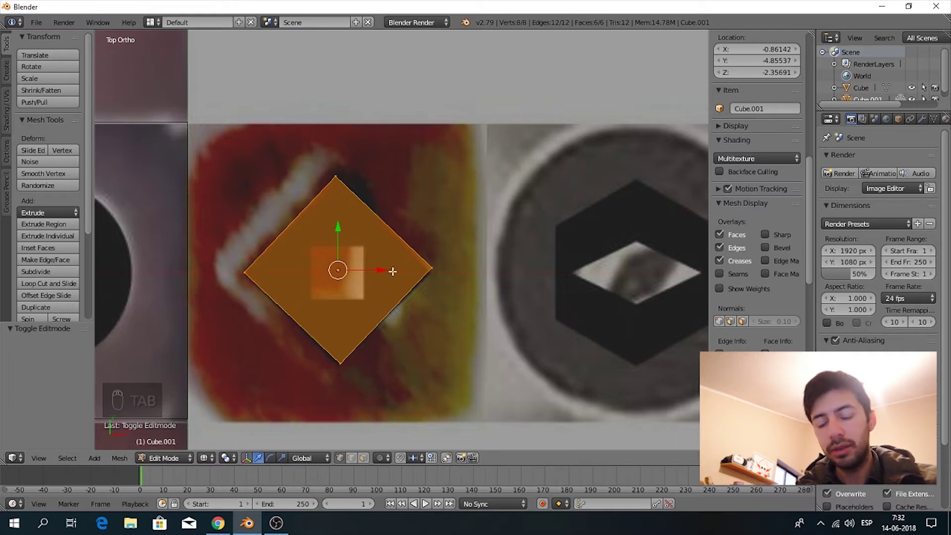
key("i")
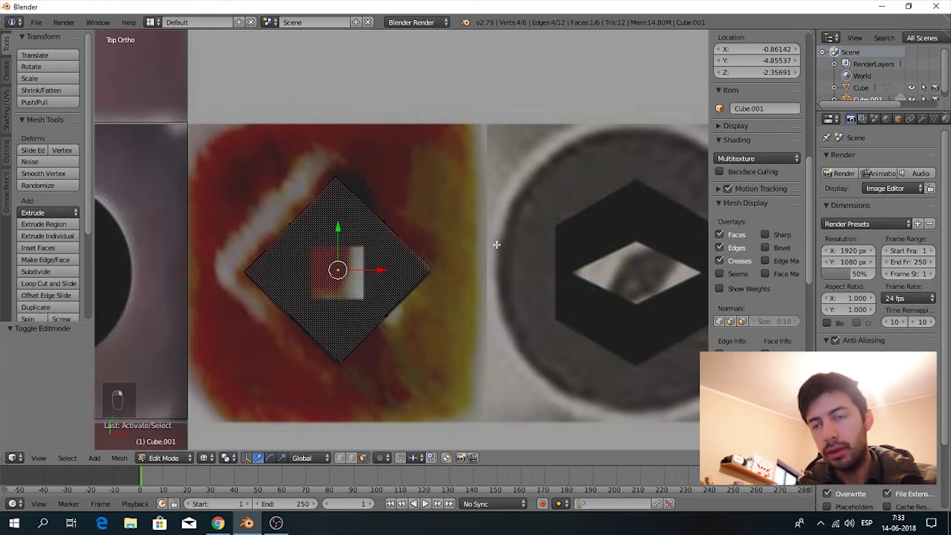
key("i")
key("KP_7")
key("s")
key("r")
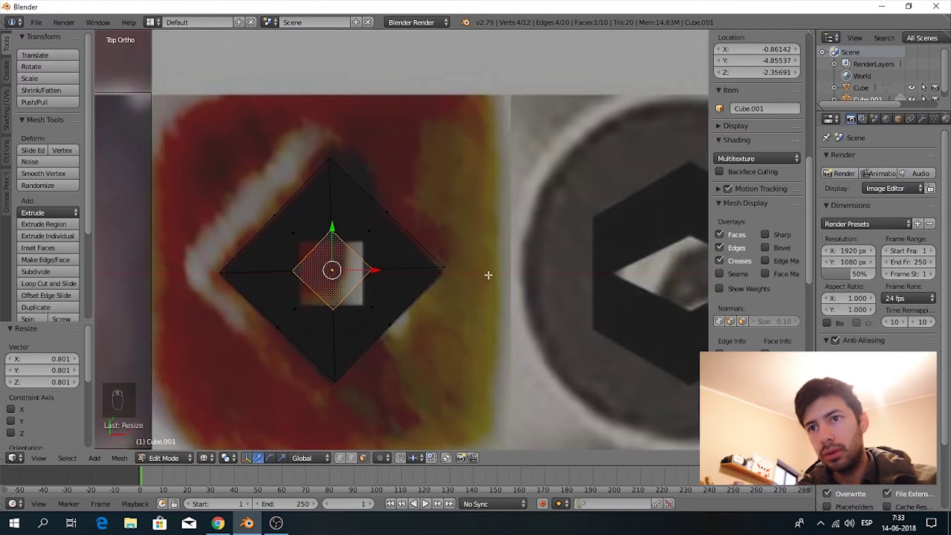
key("ctrl+z")
key("ctrl+z")
Step: Knife-cut a small inner square into the diamond's top face
key("z")
key("k")
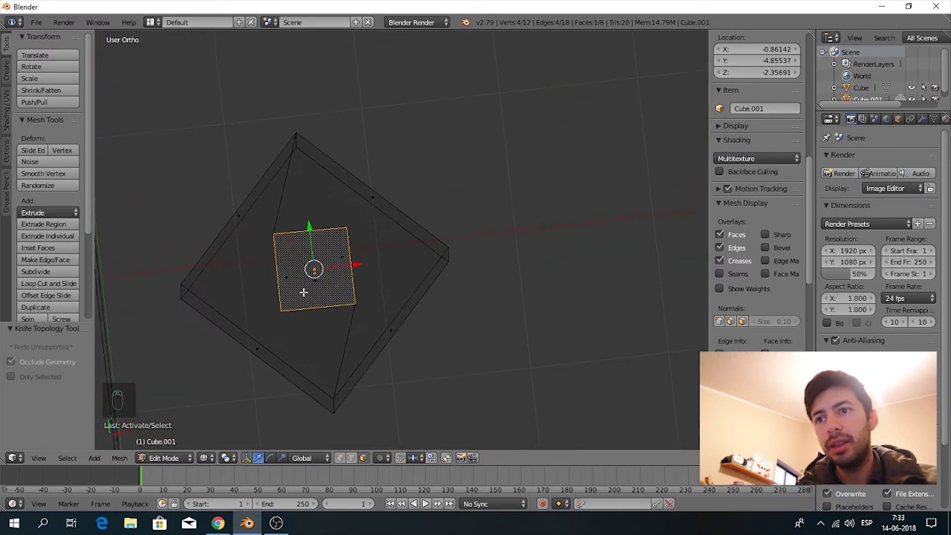
Step: Delete the diamond's faces, keeping only the top outline and inner square
left_click_drag(325, 274, 330, 276)
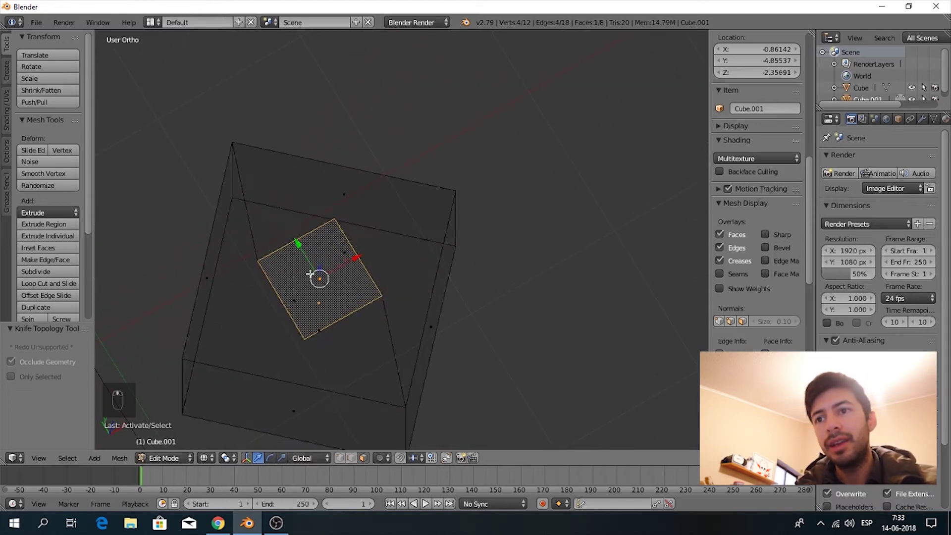
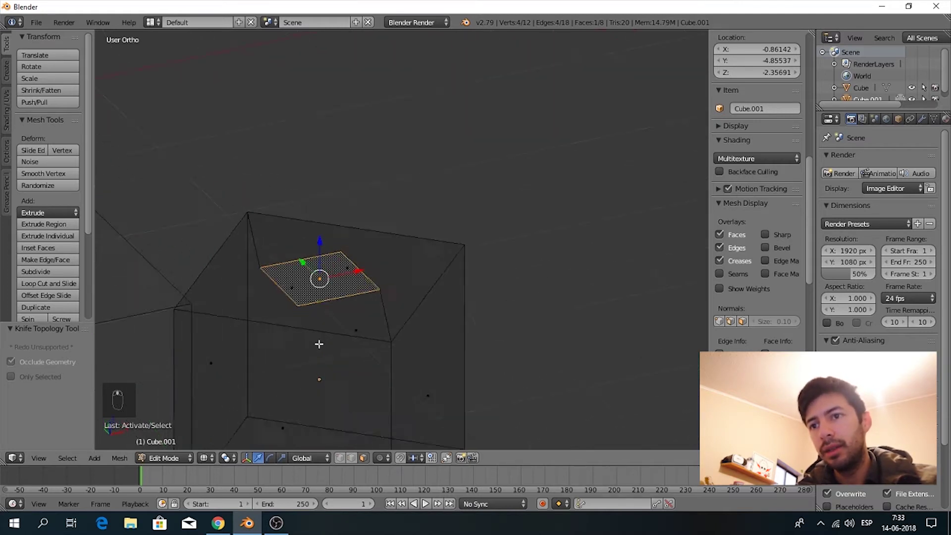
key("z")
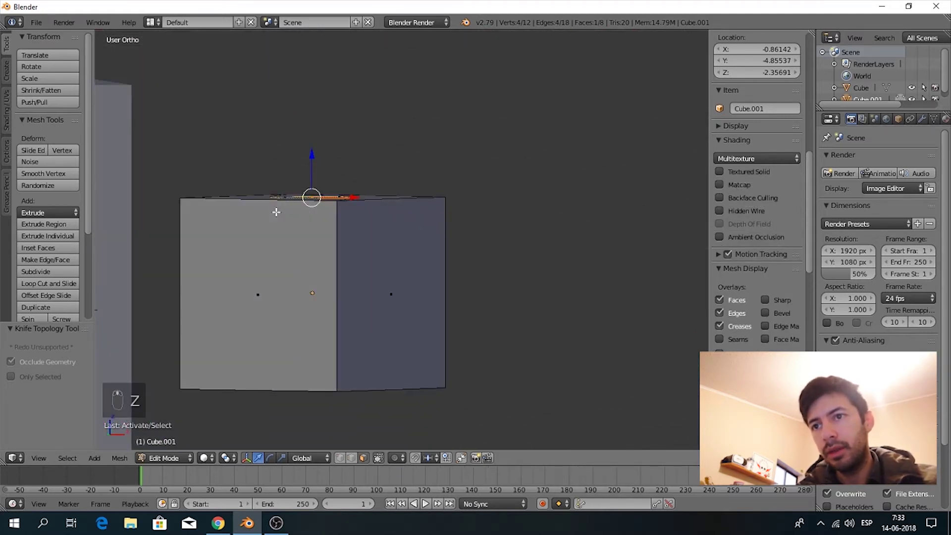
key("z")
key("v")
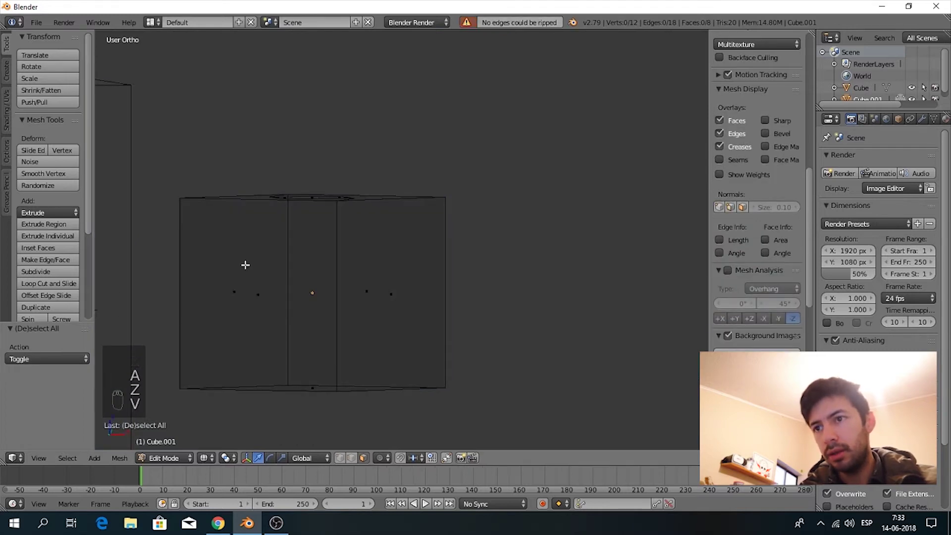
key("b")
key("x")
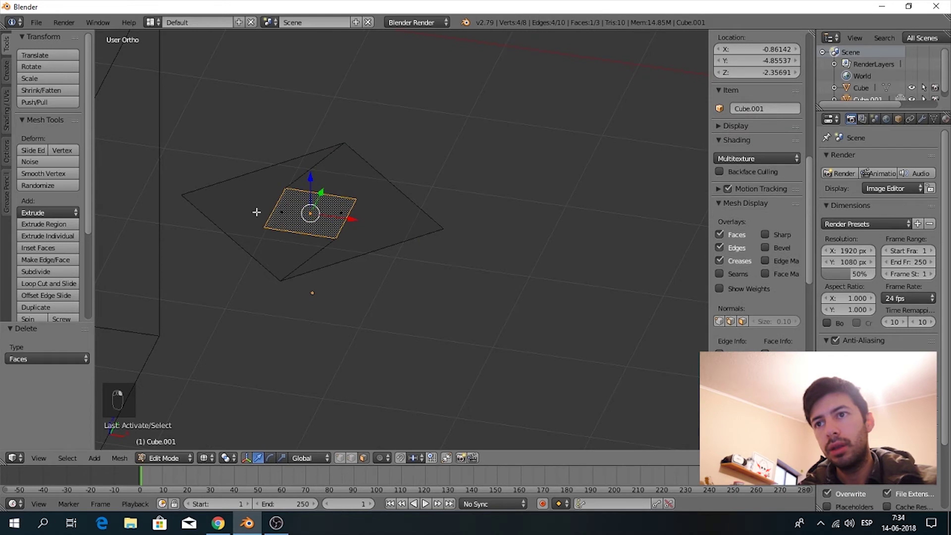
Step: Fill and knife-cut faces joining the inner square to the diamond's corners, forming a ring
key("x")
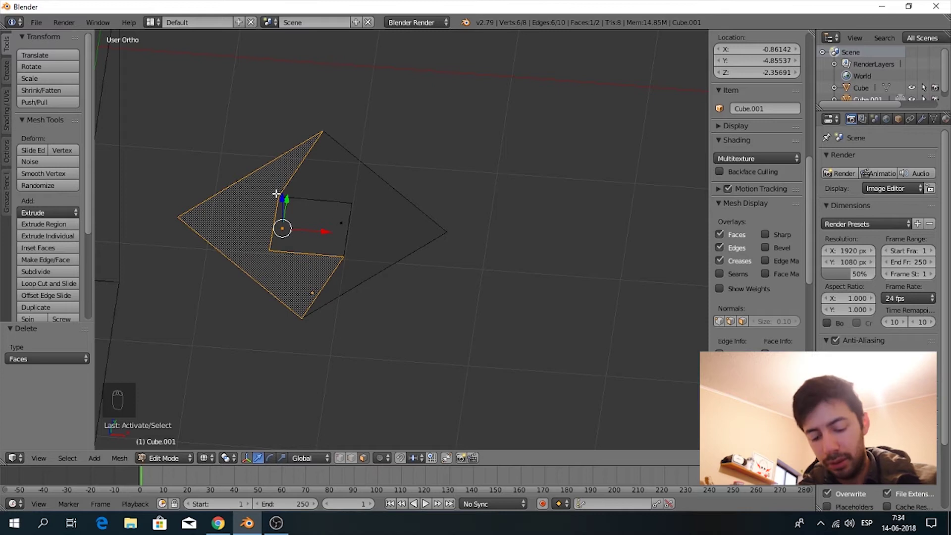
key("l")
key("k")
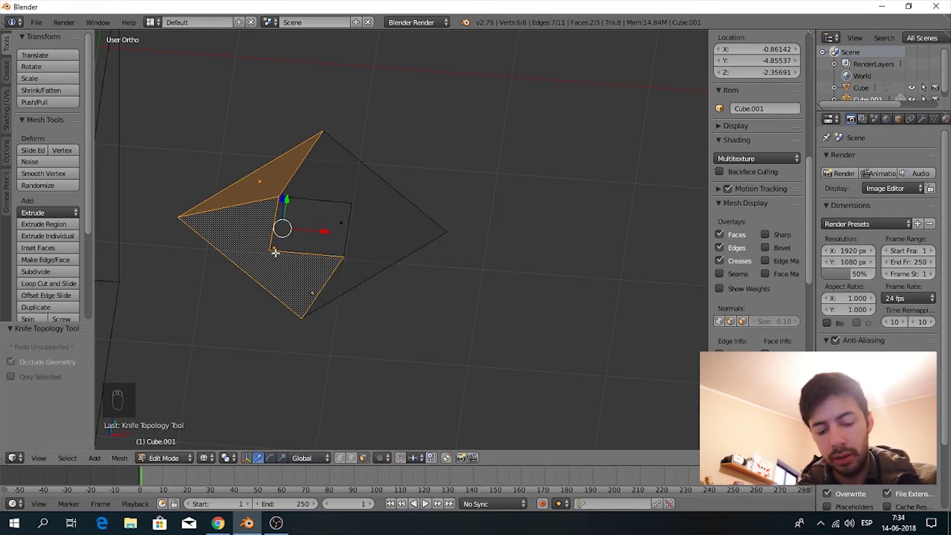
key("k")
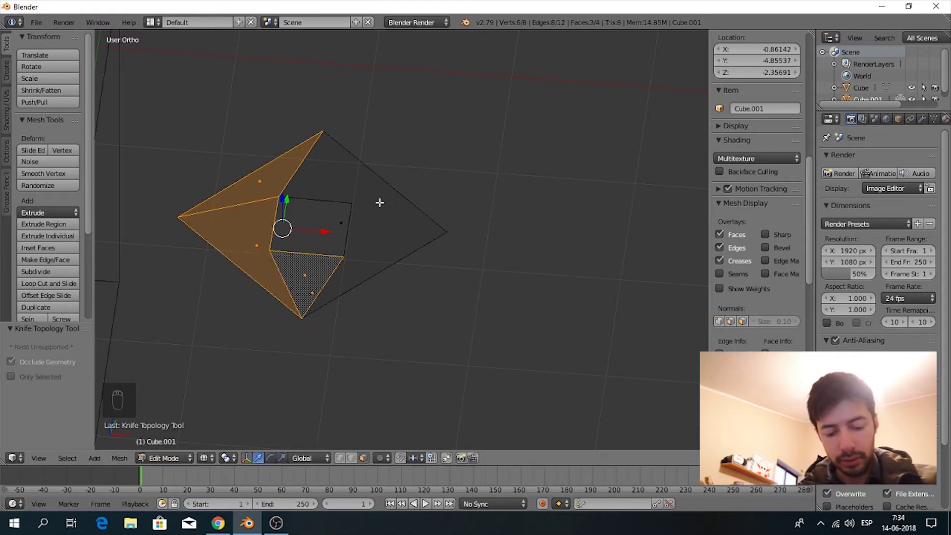
key("k")
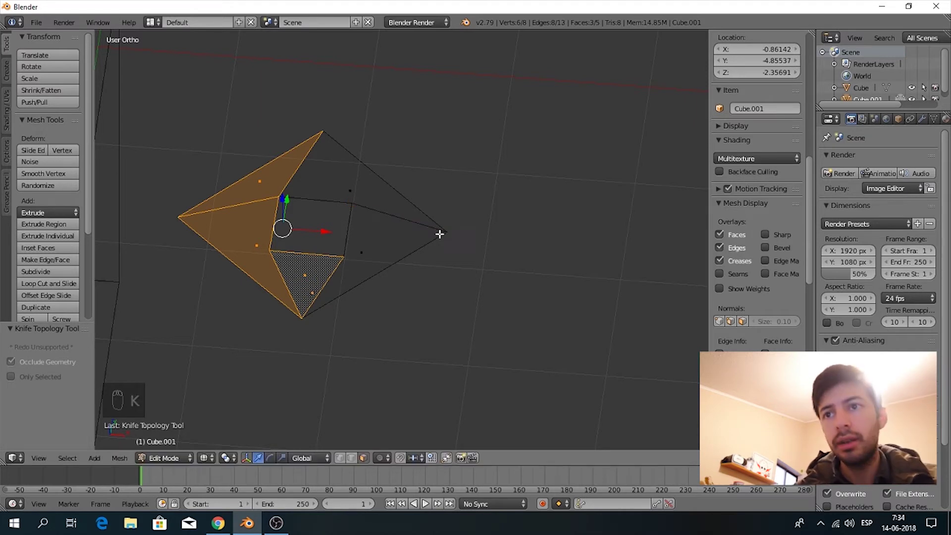
key("k")
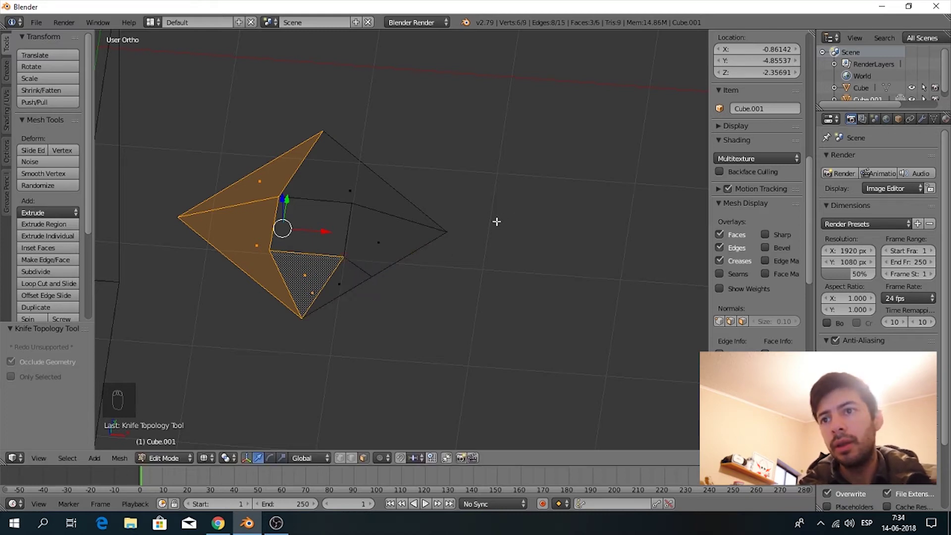
key("Tab")
key("Tab")
Step: Select all ring faces and extrude them downward to give the cutter thickness
key("a")
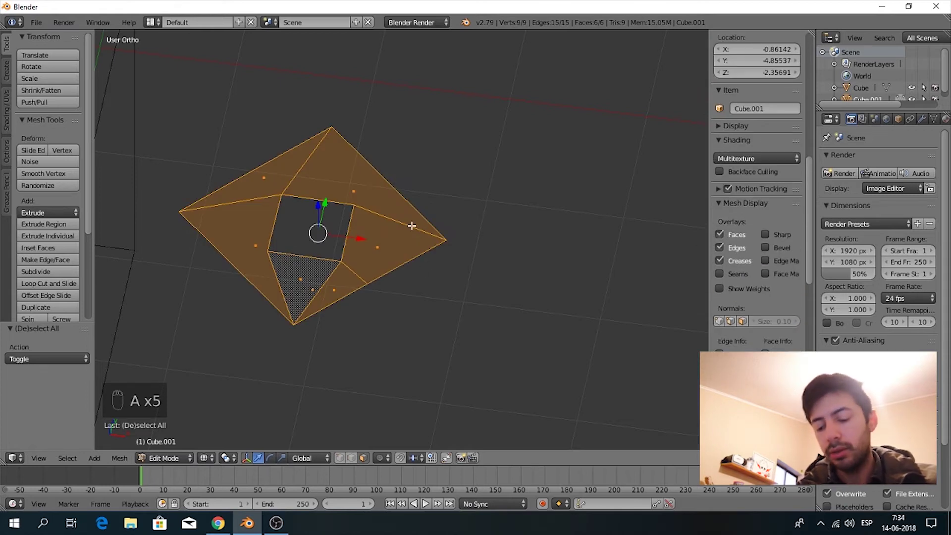
key("e")
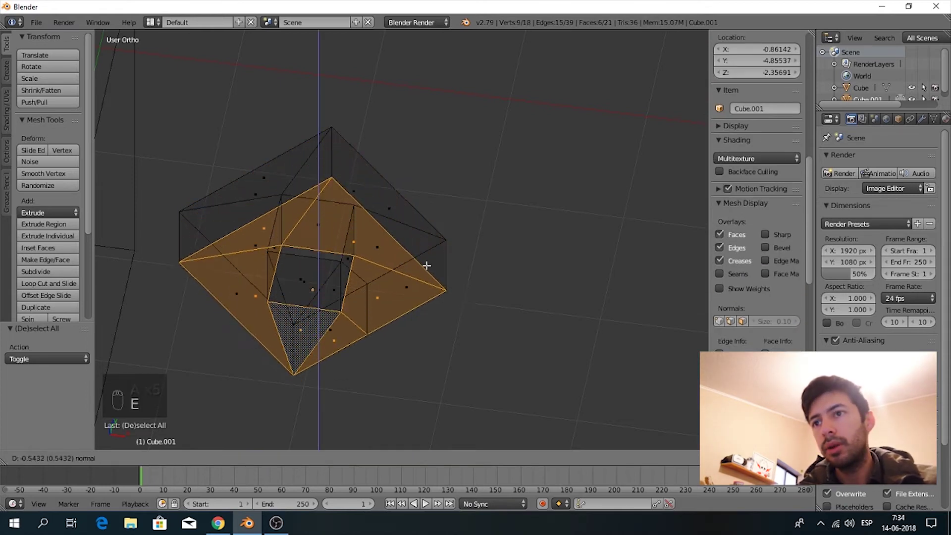
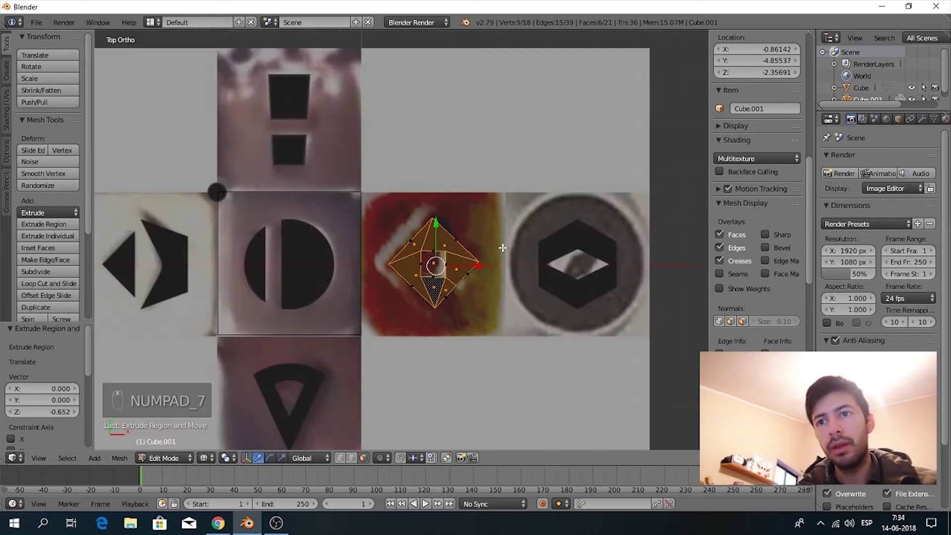
Step: Move the cutter along X and Z so it sinks into the cube's top face
key("Tab")
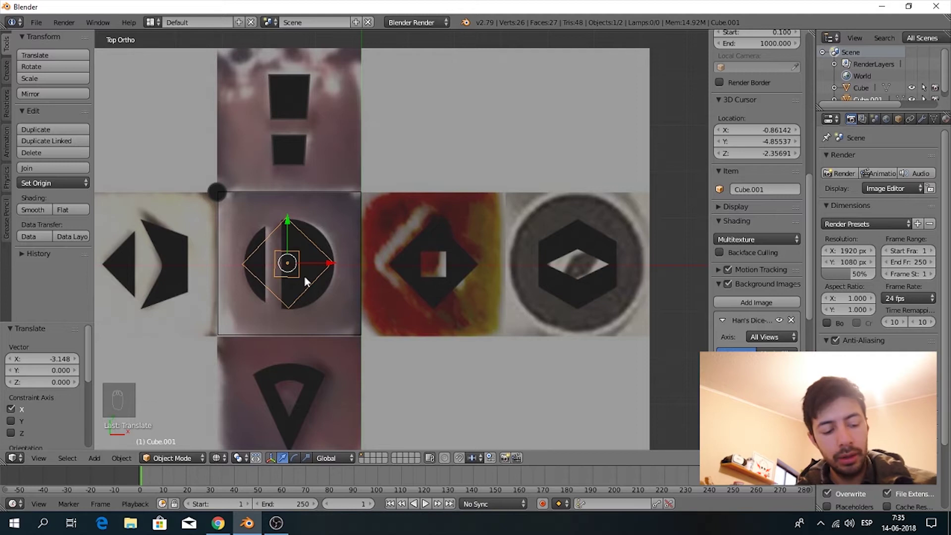
key("KP_1")
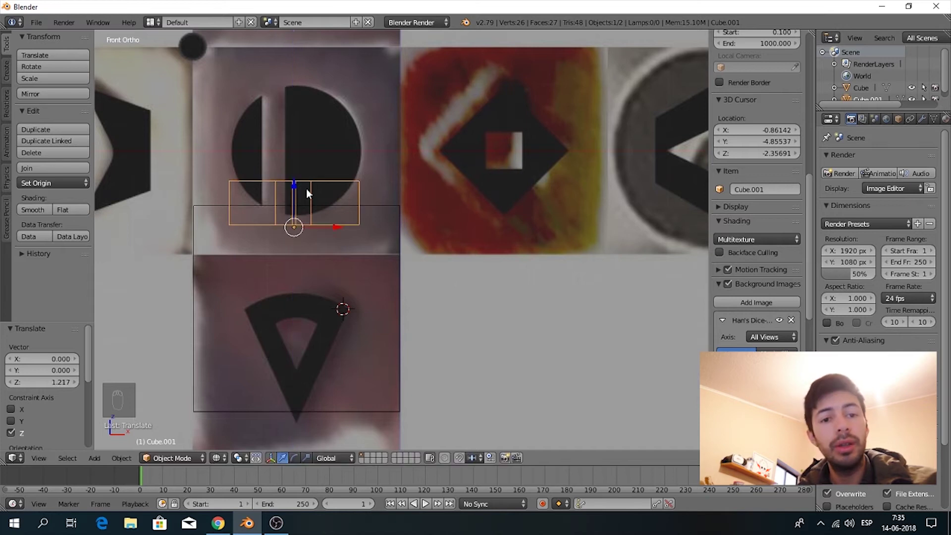
key("z")
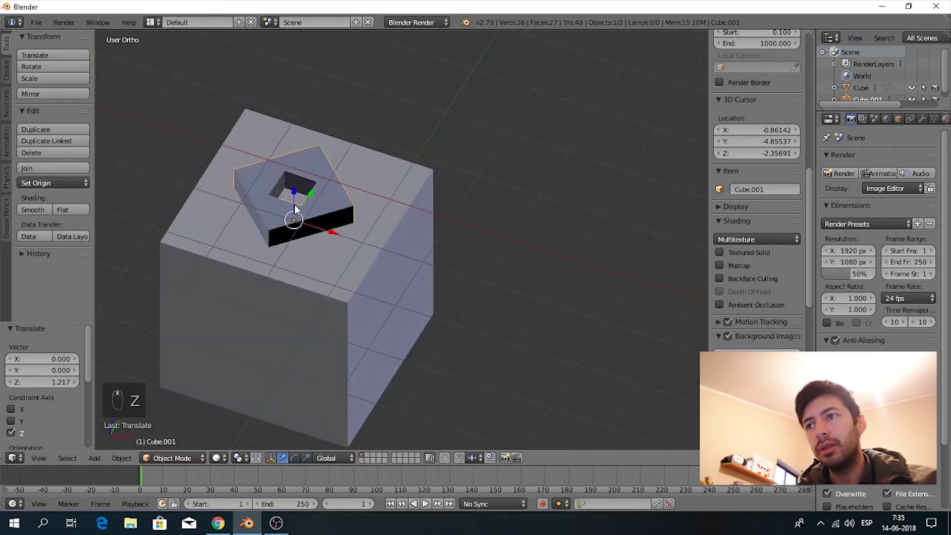
key("Tab")
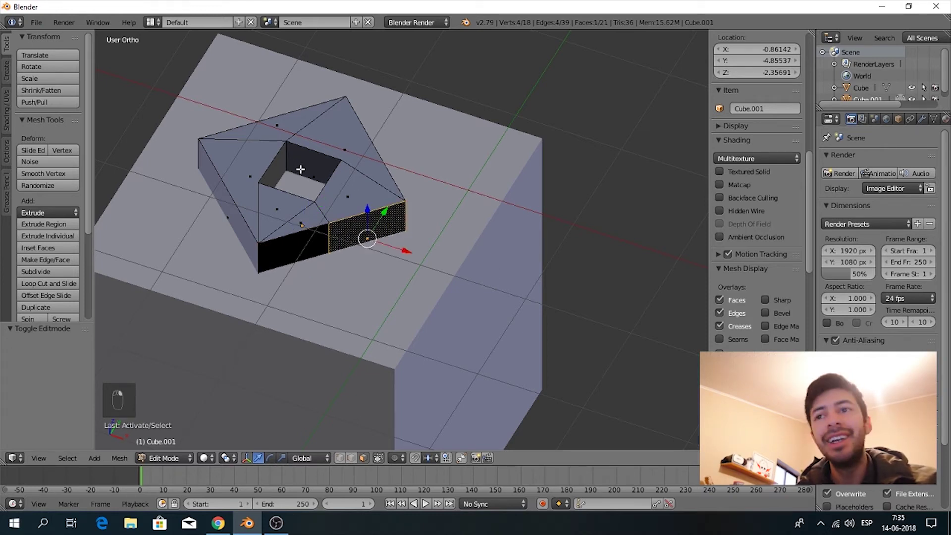
key("a")
Step: Enable face normals display for the cutter mesh in the N panel
key("space")
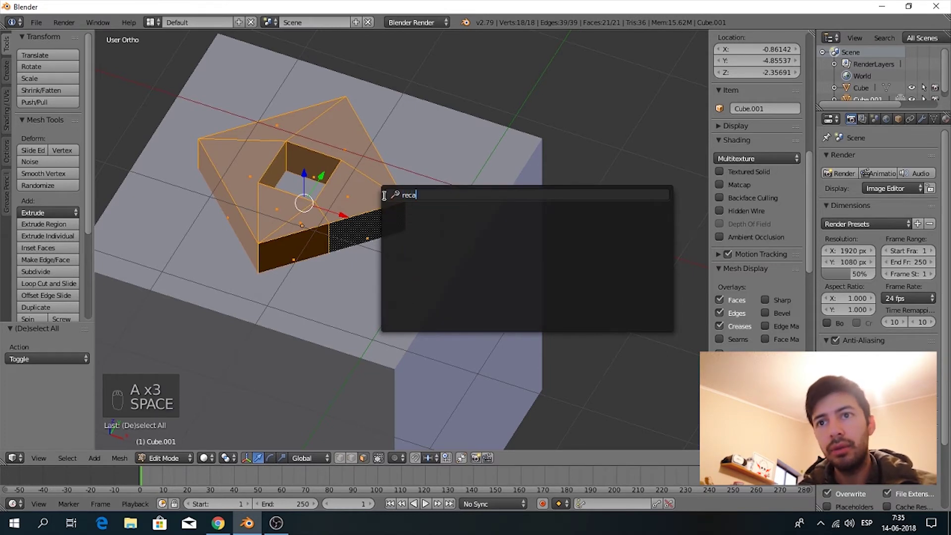
key("BackSpace")
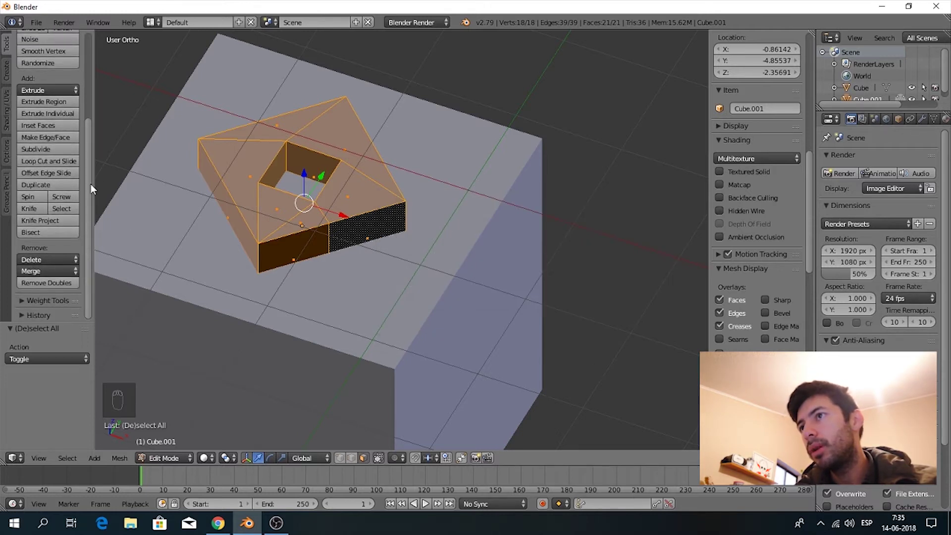
key("Tab")
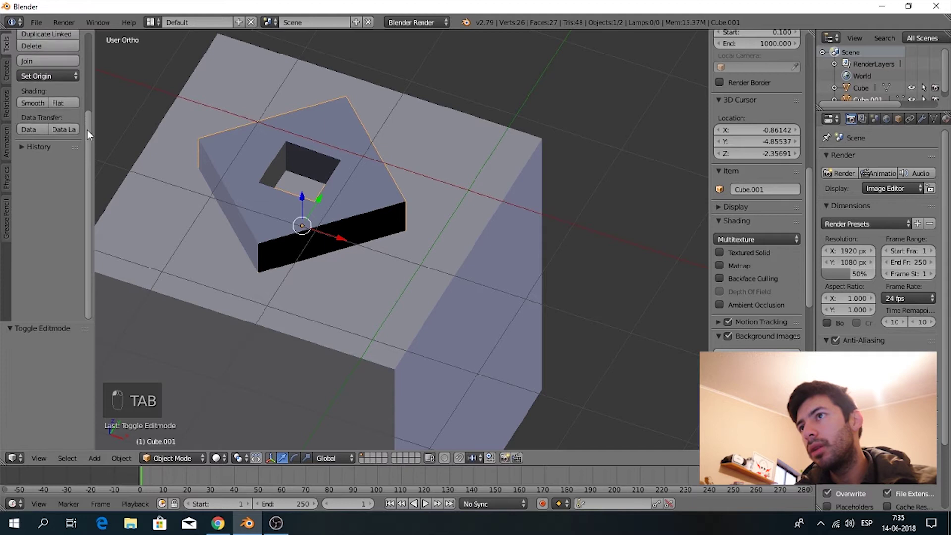
left_click(91, 105)
key("Tab")
key("space")
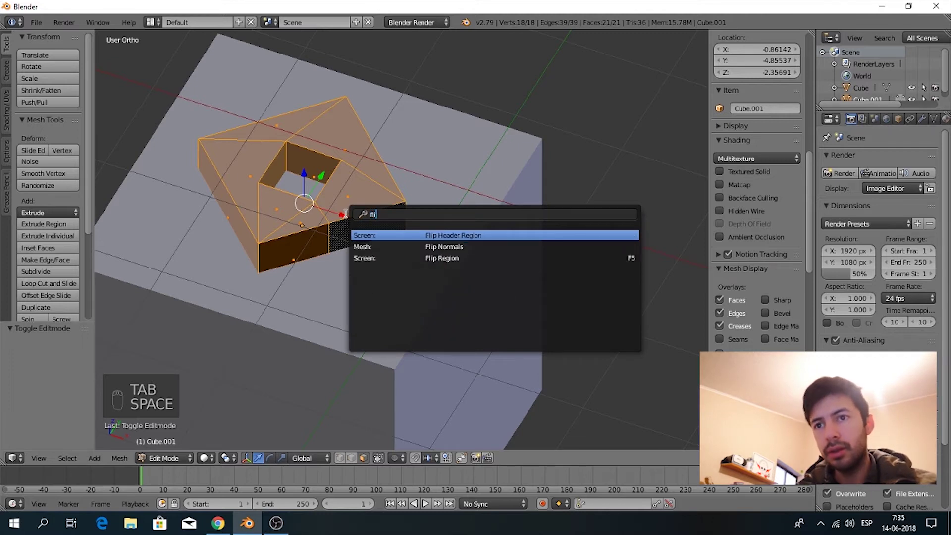
key("Tab")
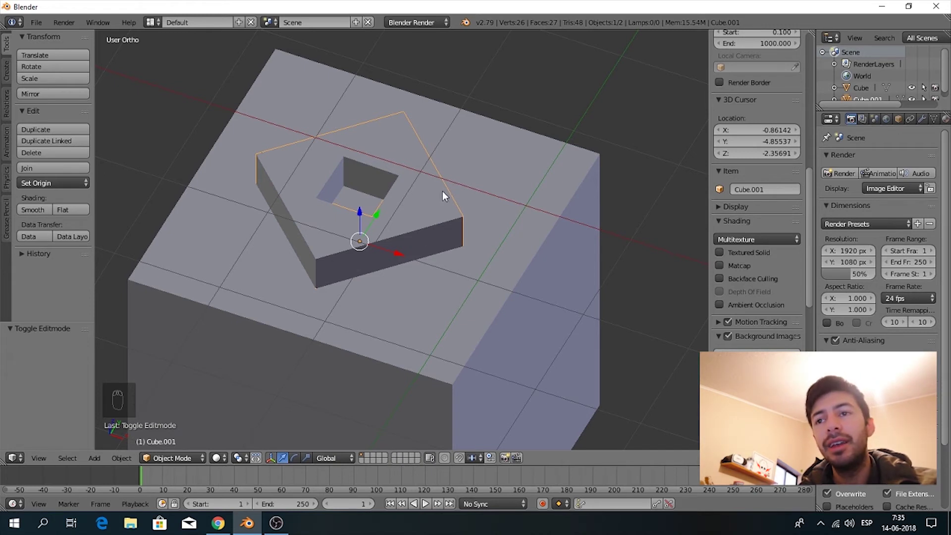
key("Tab")
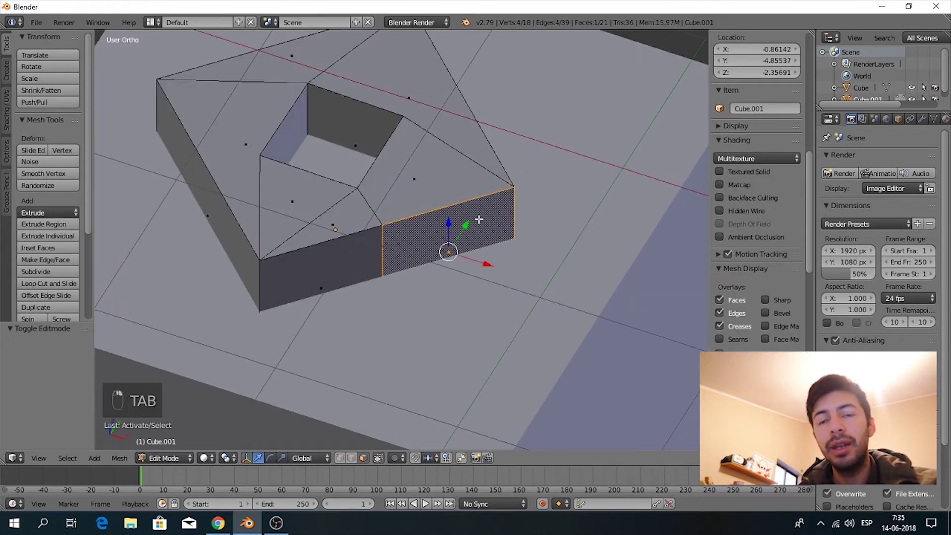
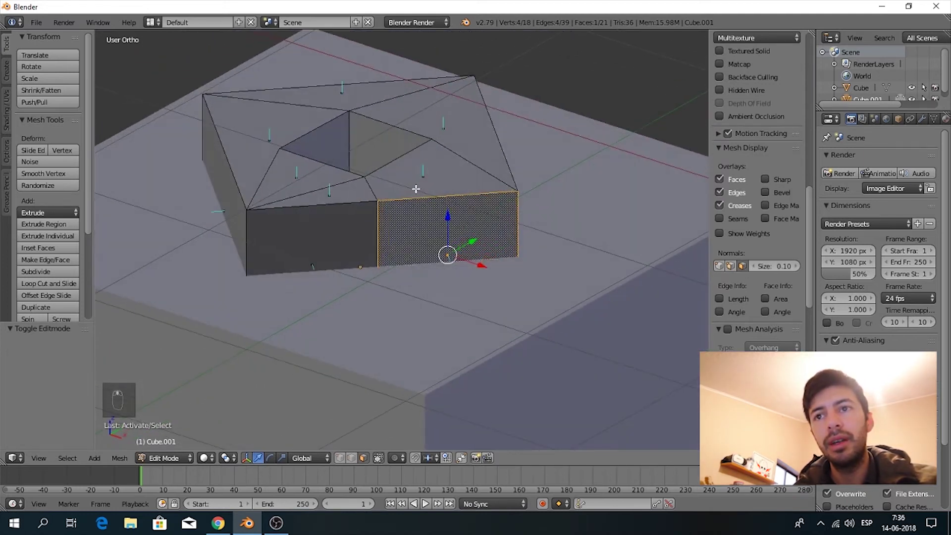
Step: Flip the cutter's normals via the Space search so its faces shade evenly
key("space")
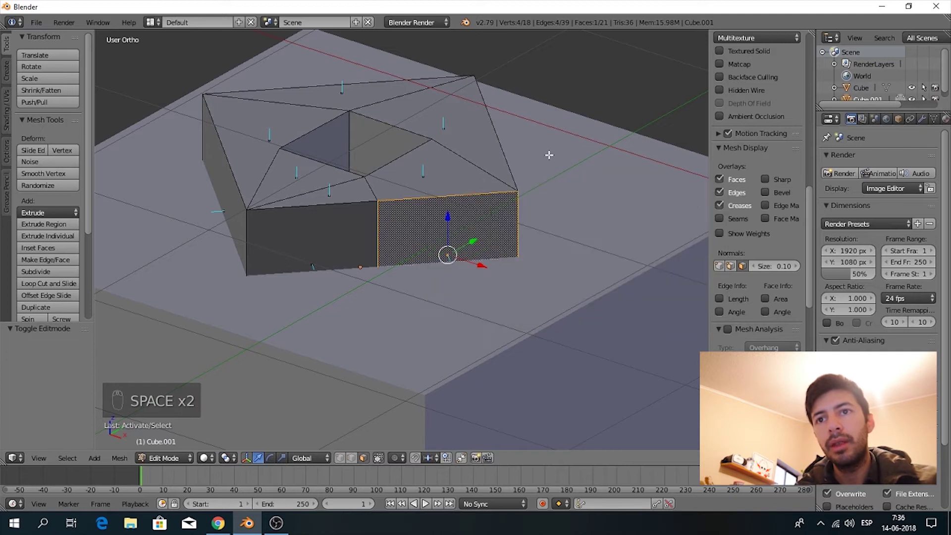
key("a")
key("space")
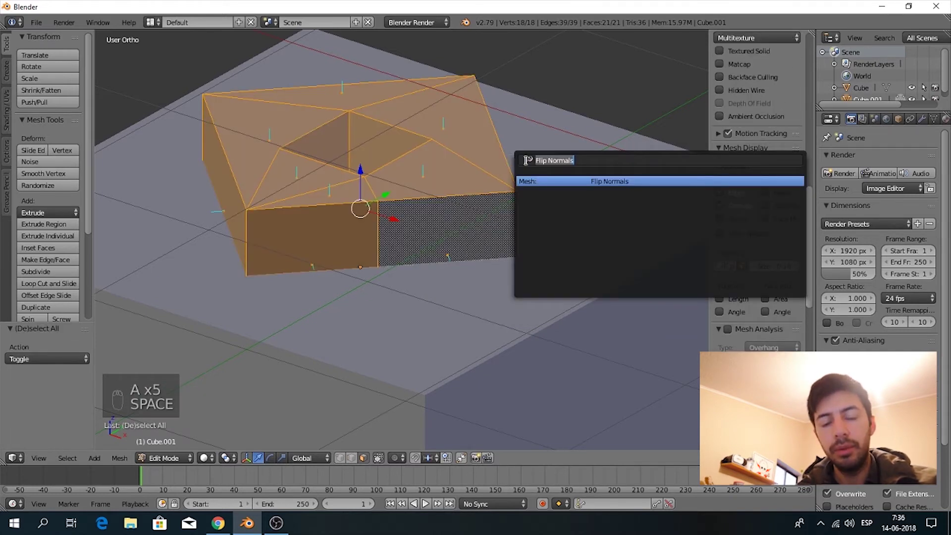
key("z")
key("z")
Step: Carve the cutter into the dice cube with a Difference Boolean modifier on Cube.001
key("space")
key("Escape")
key("z")
key("z")
key("Tab")
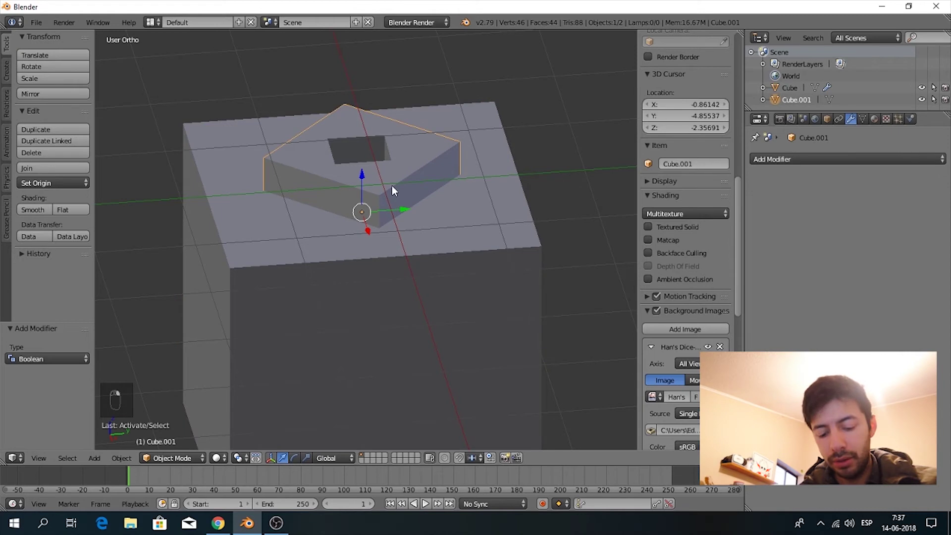
Step: Leave Edit Mode and orbit around the cube to inspect the carved recess on its top face
key("m")
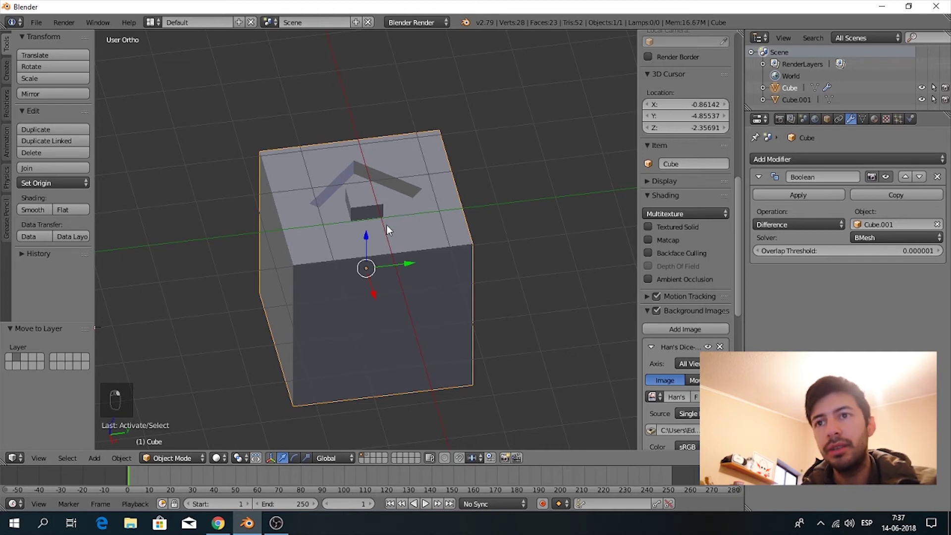
key("Tab")
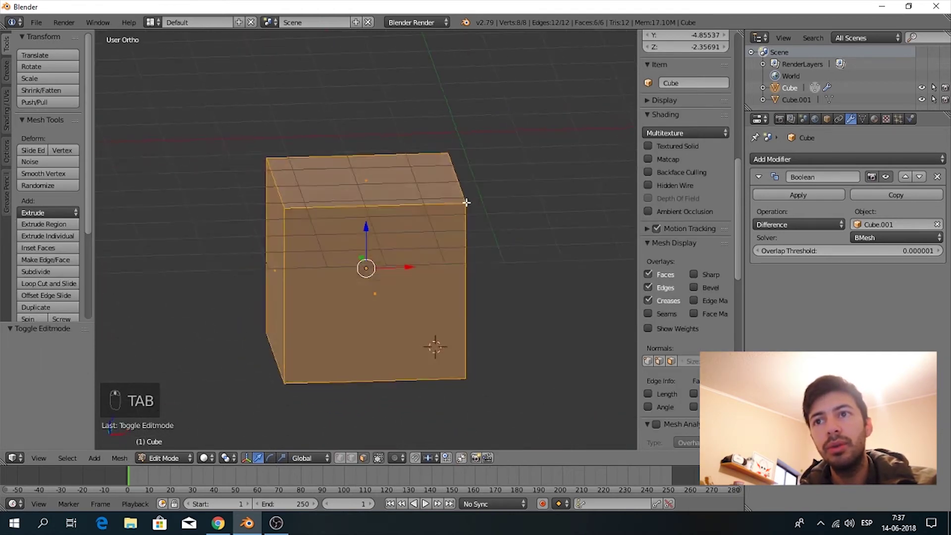
key("Tab")
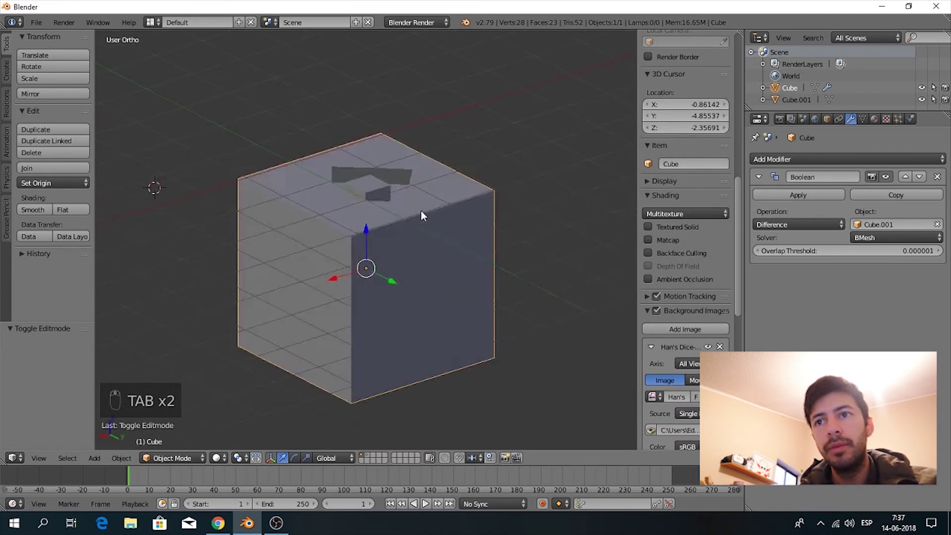
key("Tab")
key("Tab")
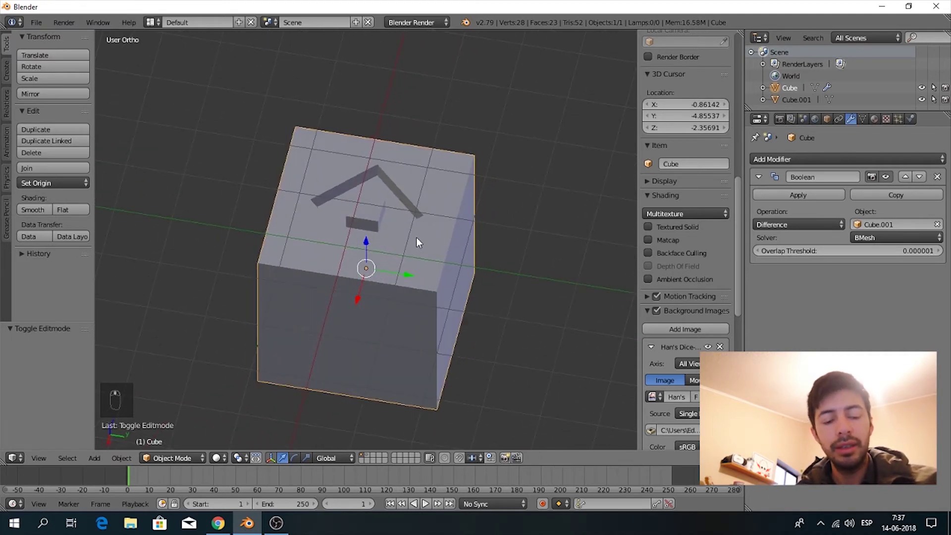
Step: Snap to top view to look straight down at the dice-net reference around the cube
key("KP_7")
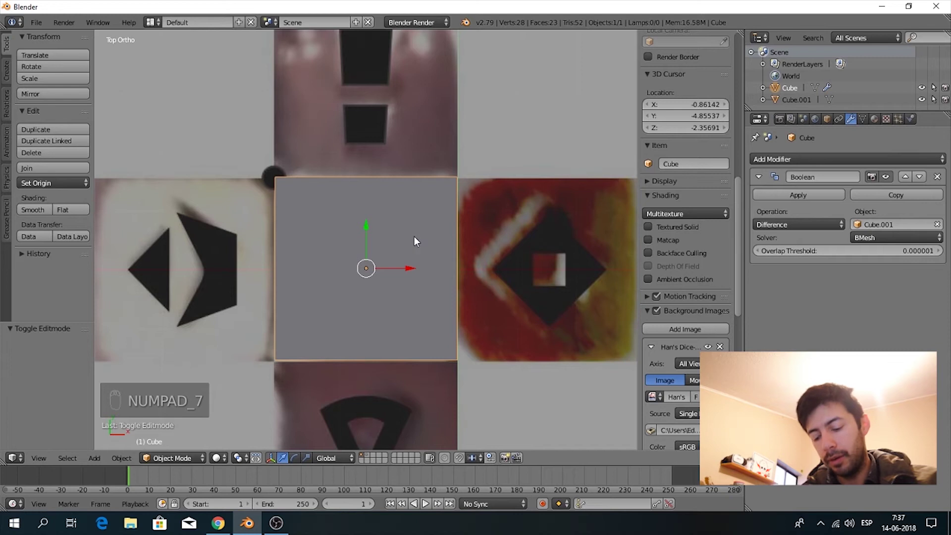
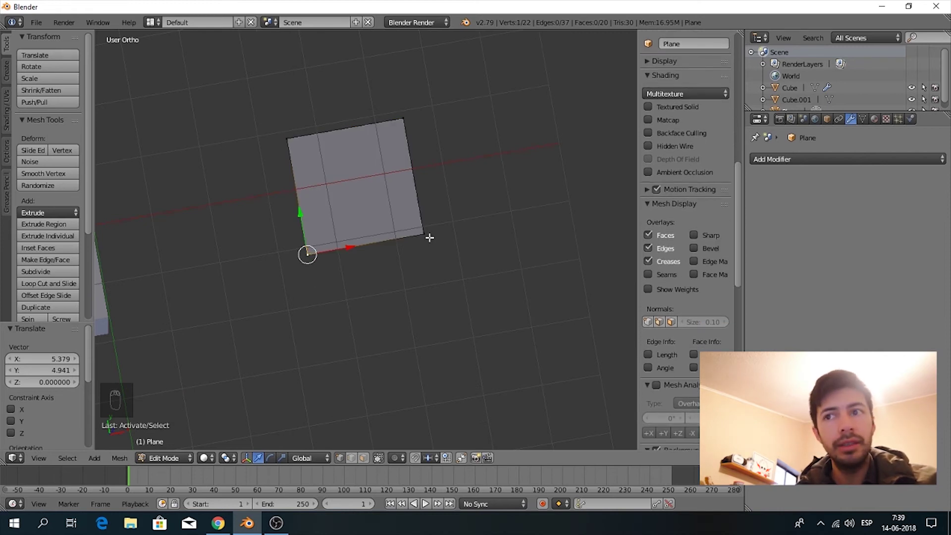
Step: Try deleting then dissolving the plane's vertices, undoing back to the subdivided plane each time
key("x")
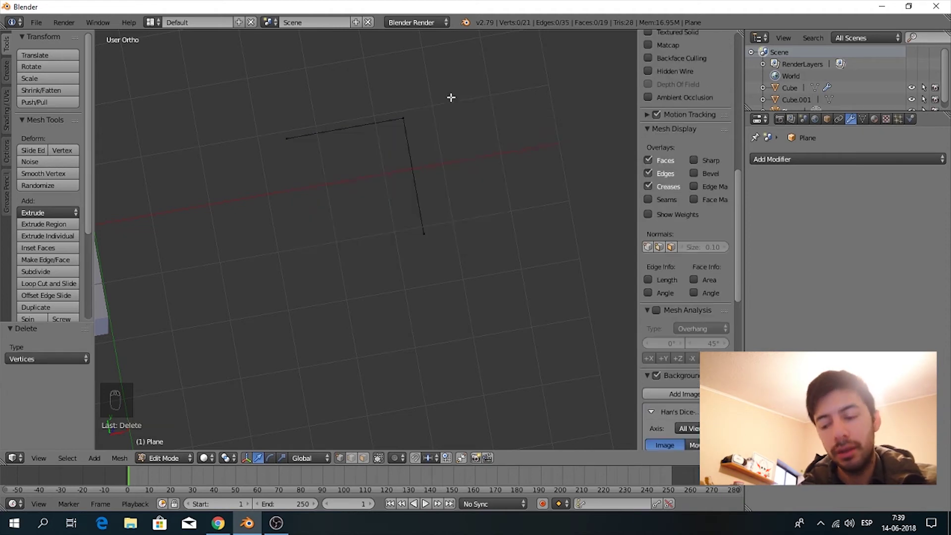
key("ctrl+z")
key("x")
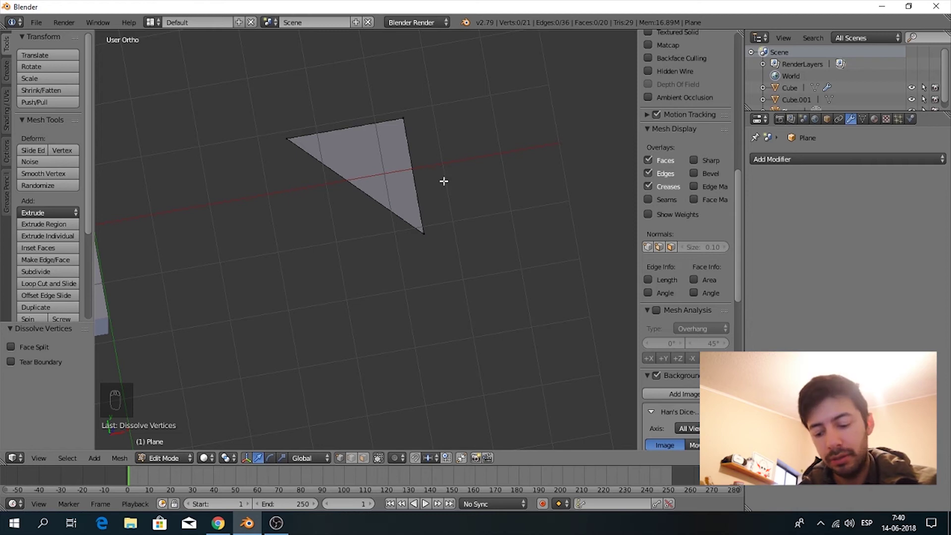
key("ctrl+z")
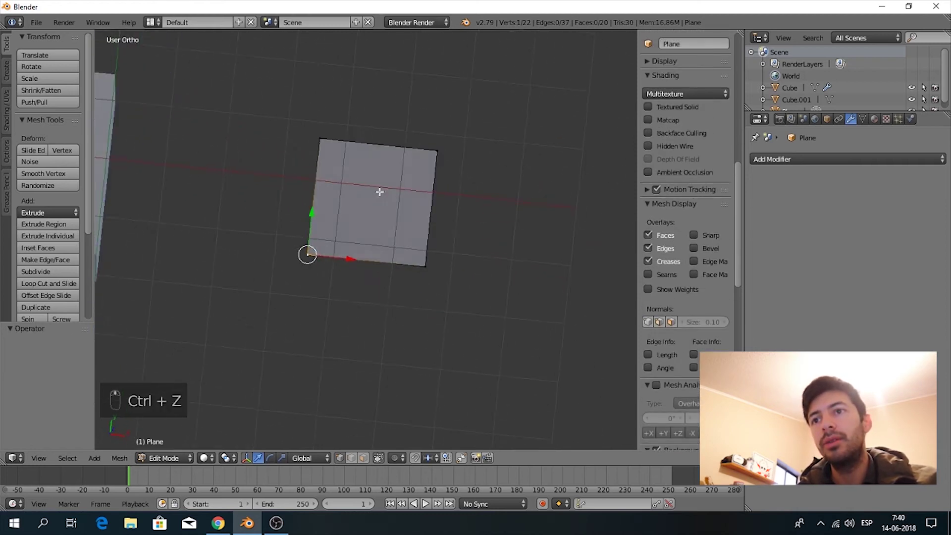
Step: From top view, knife-cut and move vertices to shape a hexagon outline with a central hole
key("KP_7")
key("a")
key("a")
key("z")
key("k")
key("g")
key("g")
key("g")
key("g")
key("k")
key("g")
key("g")
key("k")
key("k")
key("k")
key("x")
key("z")
key("a")
Step: Extrude the hollow hexagon upward into a ring about 0.39 thick
key("e")
key("ctrl+z")
key("e")
key("ctrl+z")
key("e")
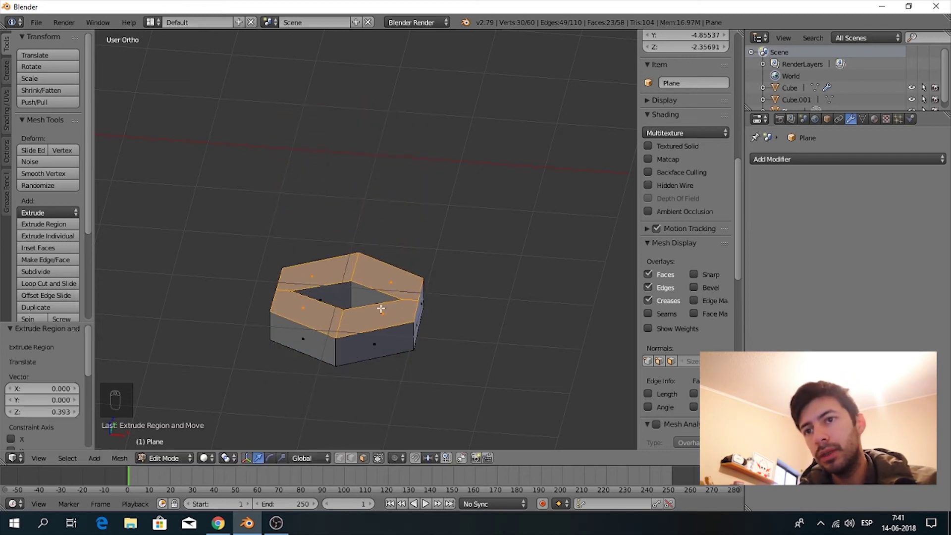
Step: In top view, select the linked geometry of the finished cutter mesh in Edit Mode
key("z")
key("KP_7")
key("Tab")
key("Tab")
key("a")
key("a")
key("a")
key("a")
key("l")
key("l")
key("l")
key("Tab")
Step: Select linked parts, delete the leftovers and separate the selection into its own object
key("a")
key("l")
key("l")
key("a")
key("l")
key("x")
key("p")
key("Tab")
Step: Add a new plane from top view and move it into place over the next reference symbol
key("KP_7")
key("Tab")
key("shift+a")
key("g")
key("Tab")
key("g")
key("g")
key("g")
key("a")
Step: Duplicate the plane, move the copy aside and extrude it into a cutter shape
key("shift+d")
key("g")
key("g")
key("g")
key("g")
key("a")
key("e")
key("Tab")
Step: Position and scale the plane over the reference, then knife-cut its first outline edges
key("KP_7")
key("g")
key("s")
key("g")
key("k")
key("Tab")
key("k")
key("a")
key("a")
key("z")
key("a")
key("Tab")
Step: Fill the outline faces, knife-cut again in wireframe top view and delete the unwanted part
key("Tab")
key("Tab")
key("f")
key("Tab")
key("a")
key("f")
key("KP_7")
key("z")
key("k")
key("k")
key("x")
key("a")
key("Tab")
Step: Trace the triangular symbol with knife cuts and vertex moves, deleting faces to leave a wedge-shaped hole
key("g")
key("Tab")
key("Tab")
key("Tab")
key("g")
key("g")
key("g")
key("k")
key("k")
key("g")
key("k")
key("g")
key("g")
key("k")
key("x")
key("x")
key("z")
key("a")
Step: Extrude the triangular ring to thickness and check it in object mode
key("e")
key("Tab")
key("e")
key("Tab")
key("a")
key("space")
key("Tab")
key("a")
key("space")
key("Tab")
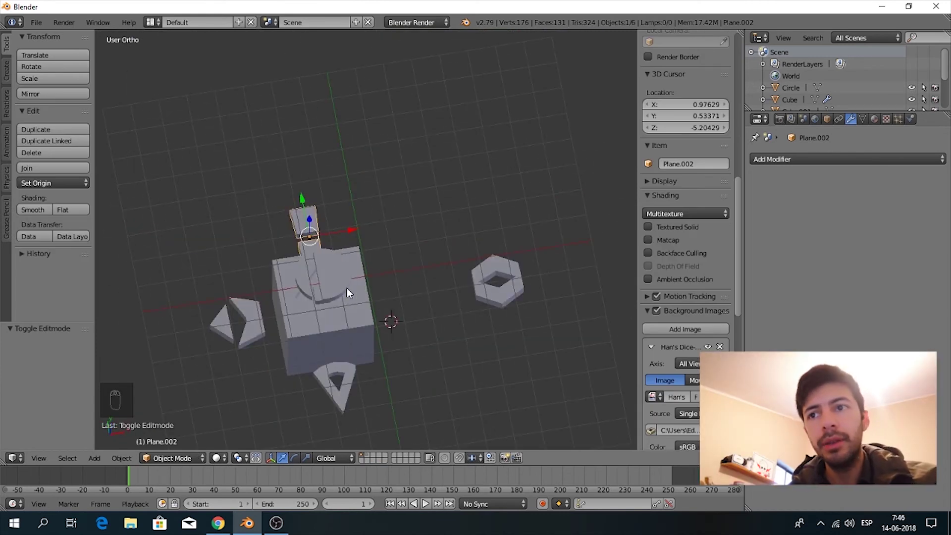
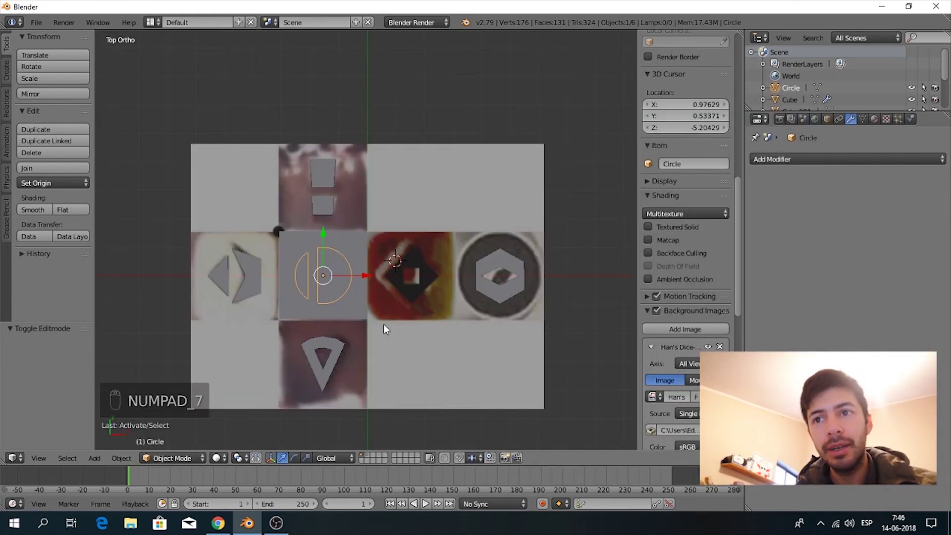
Step: Align the Circle and Cube.001 cutters to their background symbols using side and top views
key("KP_1")
key("KP_3")
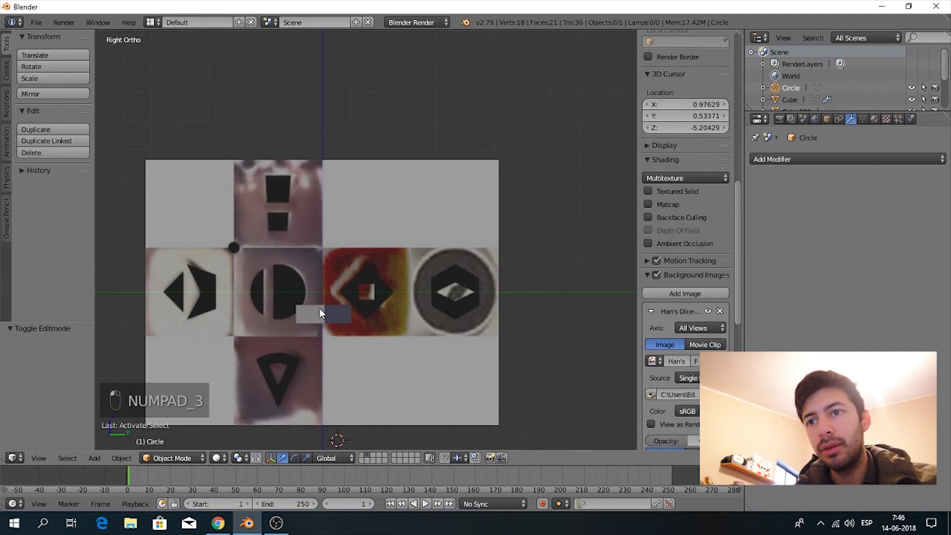
key("g")
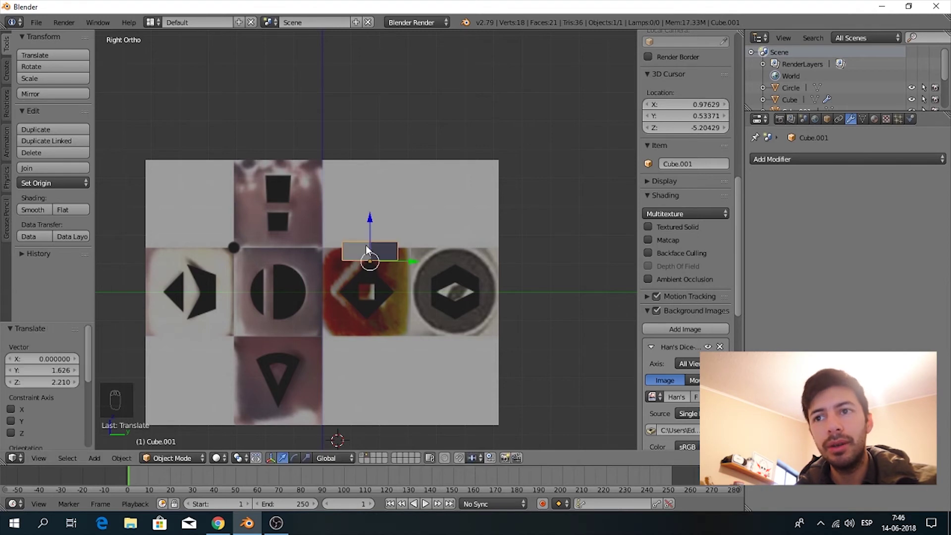
key("KP_7")
key("KP_1")
key("KP_7")
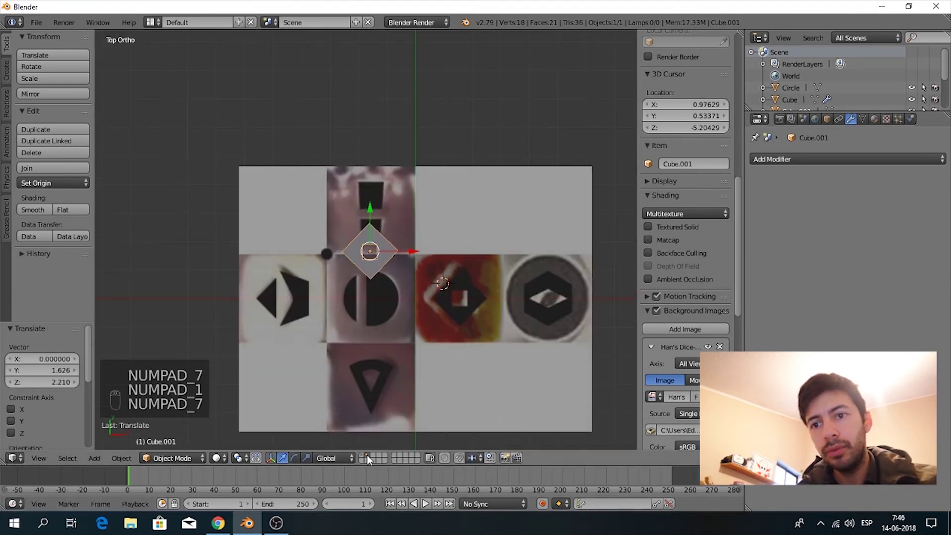
key("g")
key("KP_1")
key("g")
key("r")
key("r")
key("g")
key("KP_1")
key("KP_4")
Step: Add a Plane cutter and rotate it 90° to stand upright beside the cube
key("g")
key("r")
key("KP_7")
key("KP_1")
key("KP_7")
key("KP_1")
key("r")
key("KP_1")
key("g")
key("KP_7")
key("KP_4")
key("KP_6")
Step: Rotate and move Plane.003 into position against the cube's side face
key("r")
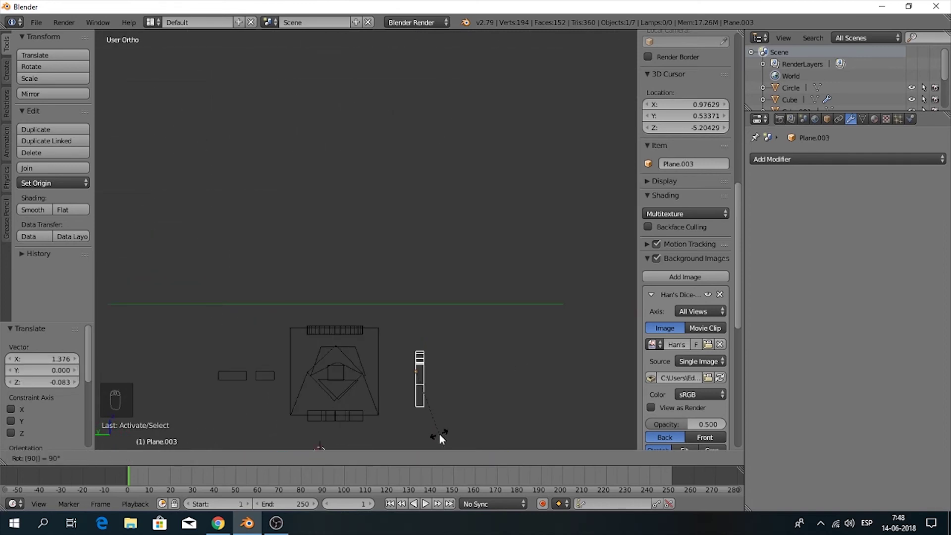
key("KP_1")
key("KP_3")
key("KP_5")
key("r")
key("g")
left_click(448, 341)
key("r")
key("g")
left_click_drag(527, 312, 383, 187)
key("r")
left_click(430, 327)
Step: Align Plane.003 to its symbol in top-view wireframe, return to solid shading and deselect all
key("KP_1")
key("KP_7")
key("KP_1")
key("z")
key("z")
key("z")
key("KP_7")
key("KP_7")
key("KP_1")
key("g")
key("KP_1")
key("KP_7")
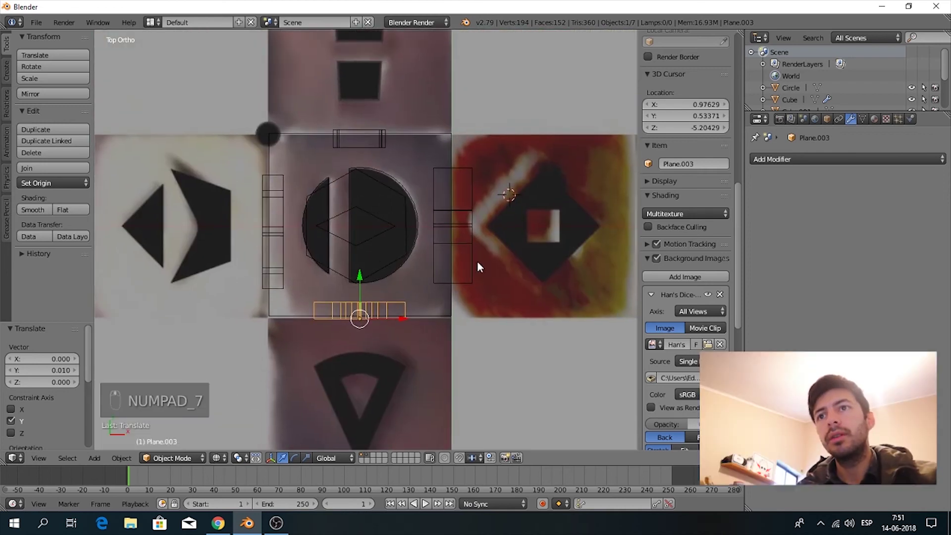
key("a")
key("z")
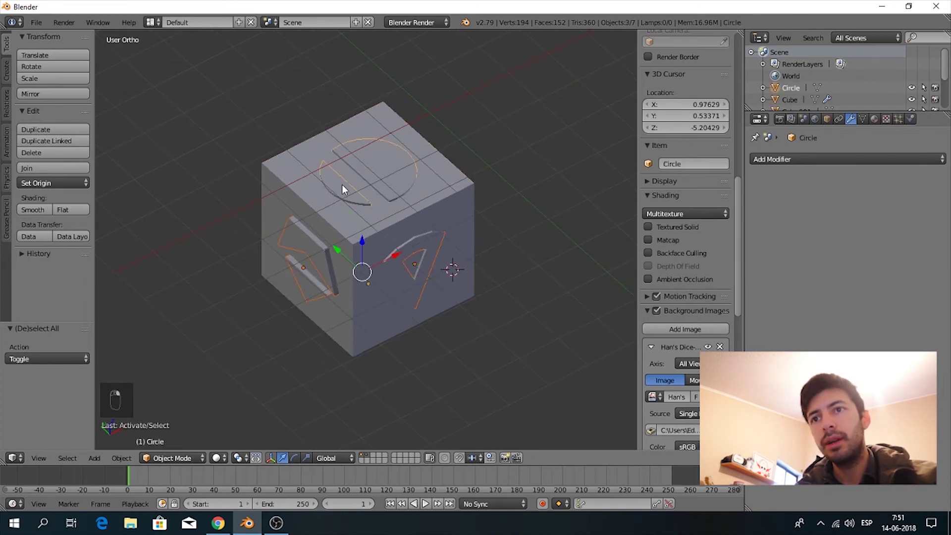
Step: Join all symbol cutters into Plane.001 and set it as the cube's Boolean difference object
left_click_drag(505, 254, 419, 261)
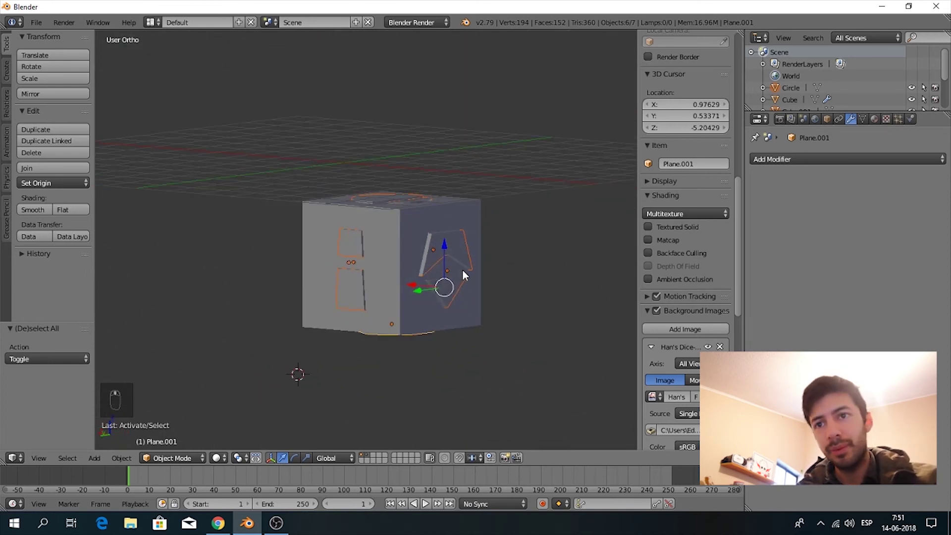
key("ctrl+j")
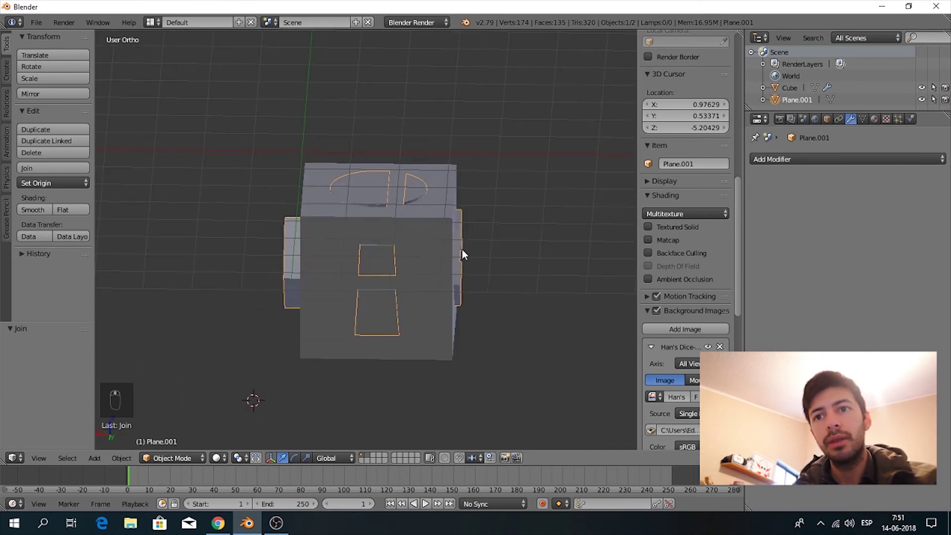
key("g")
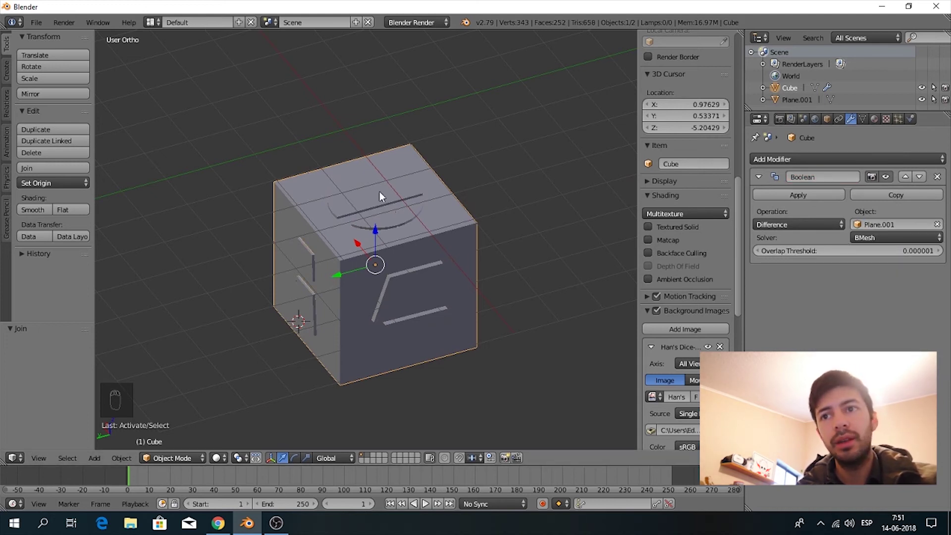
right_click(407, 219)
Step: Move Plane.001 to an empty layer, select the Cube and enter Edit Mode
key("m")
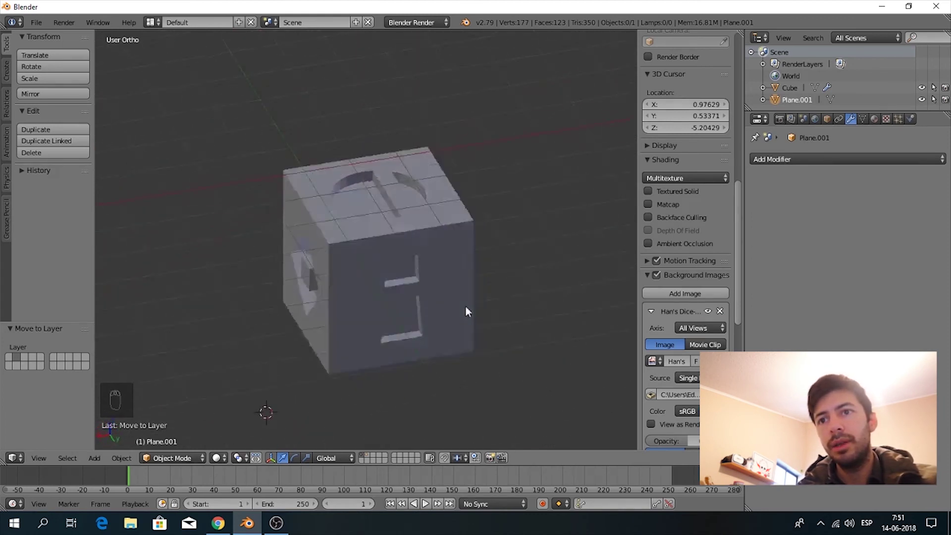
key("Tab")
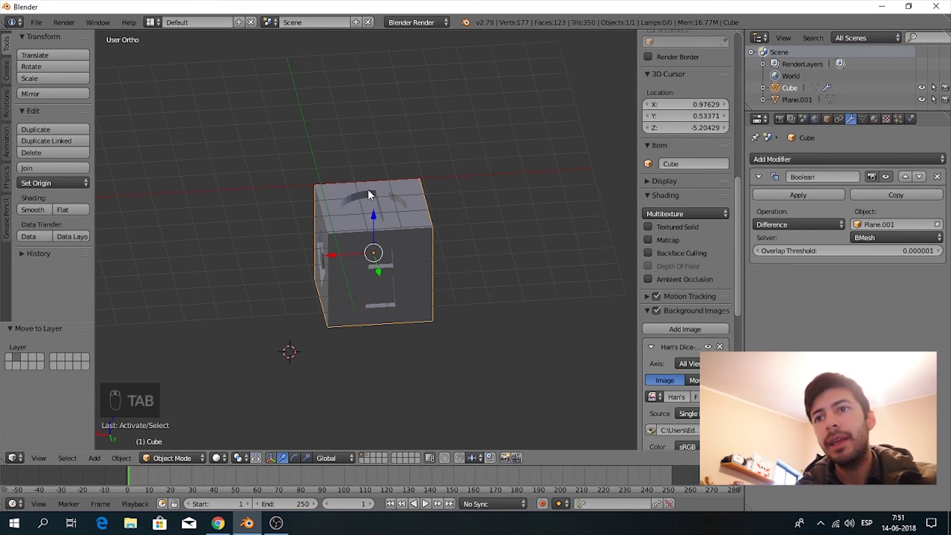
key("Tab")
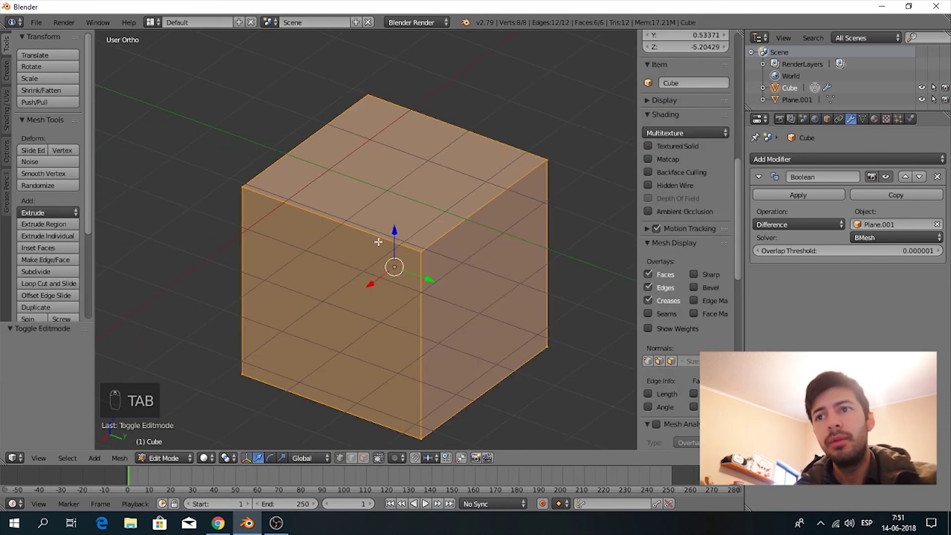